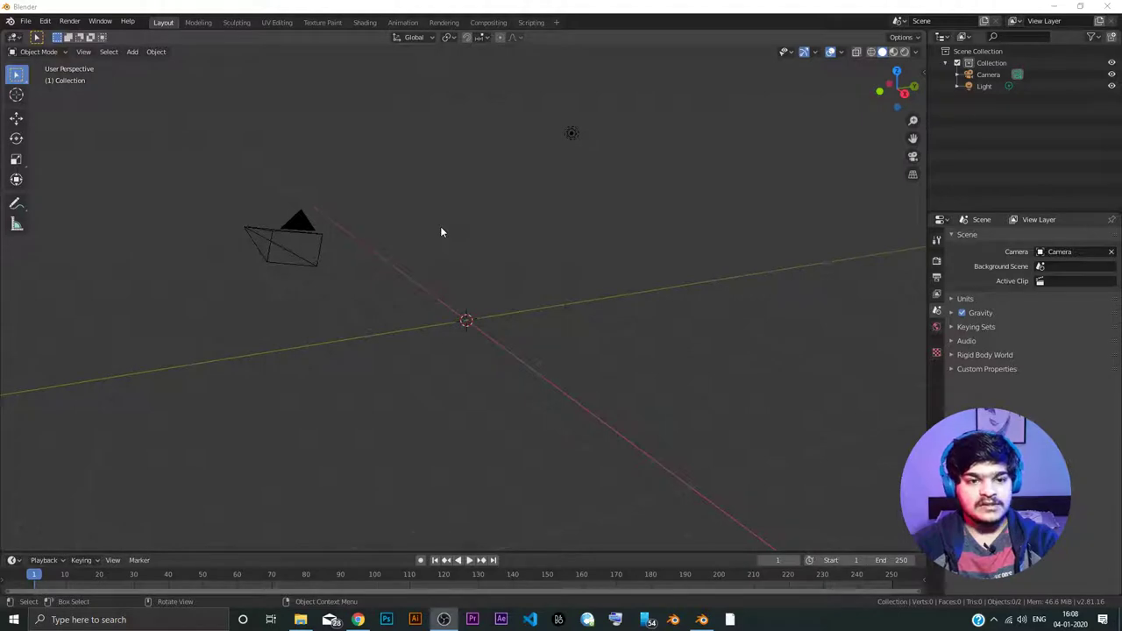
- Add a default cube mesh at the world origin from the Add menu
{"action": "left_click", "coordinate": [443, 230]}
{"action": "key", "text": "a"}
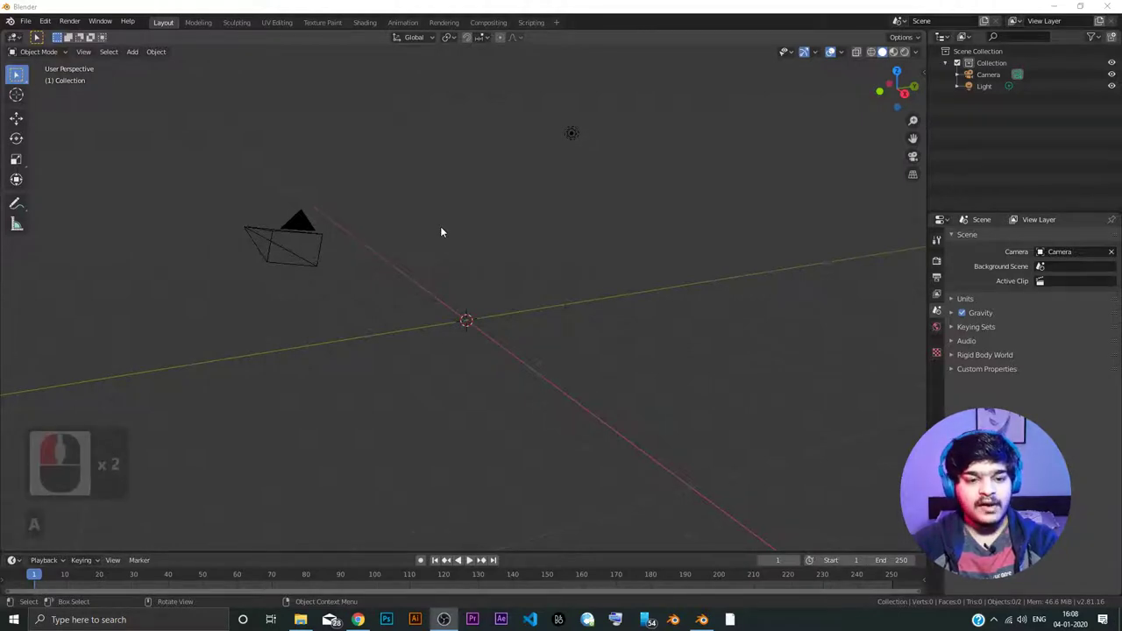
{"action": "left_click", "coordinate": [464, 282]}
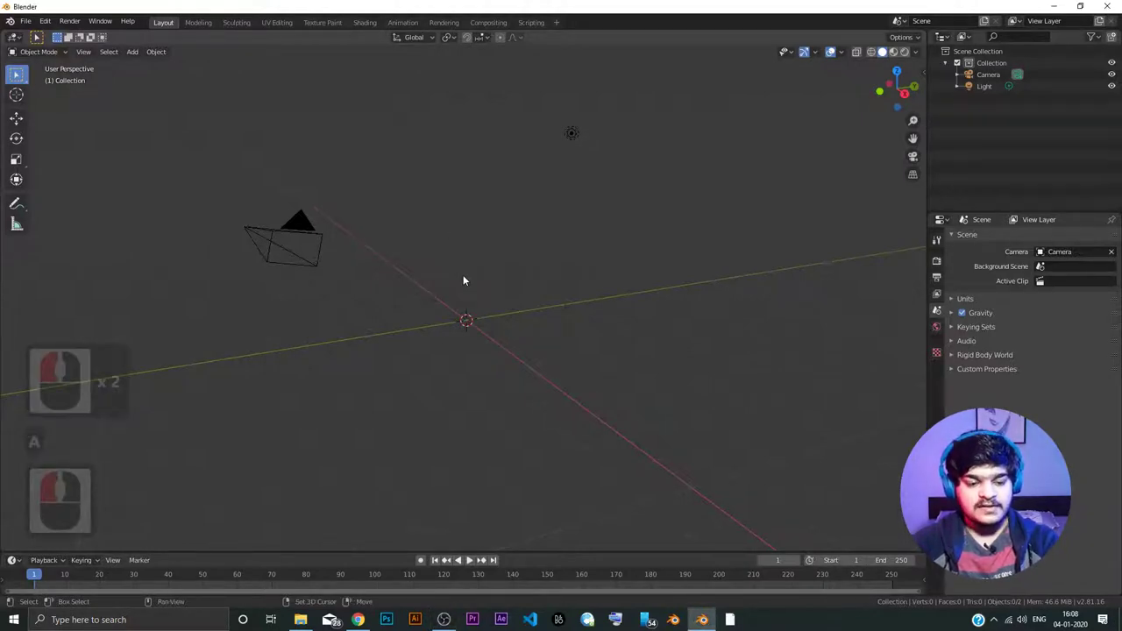
{"action": "key", "text": "a"}
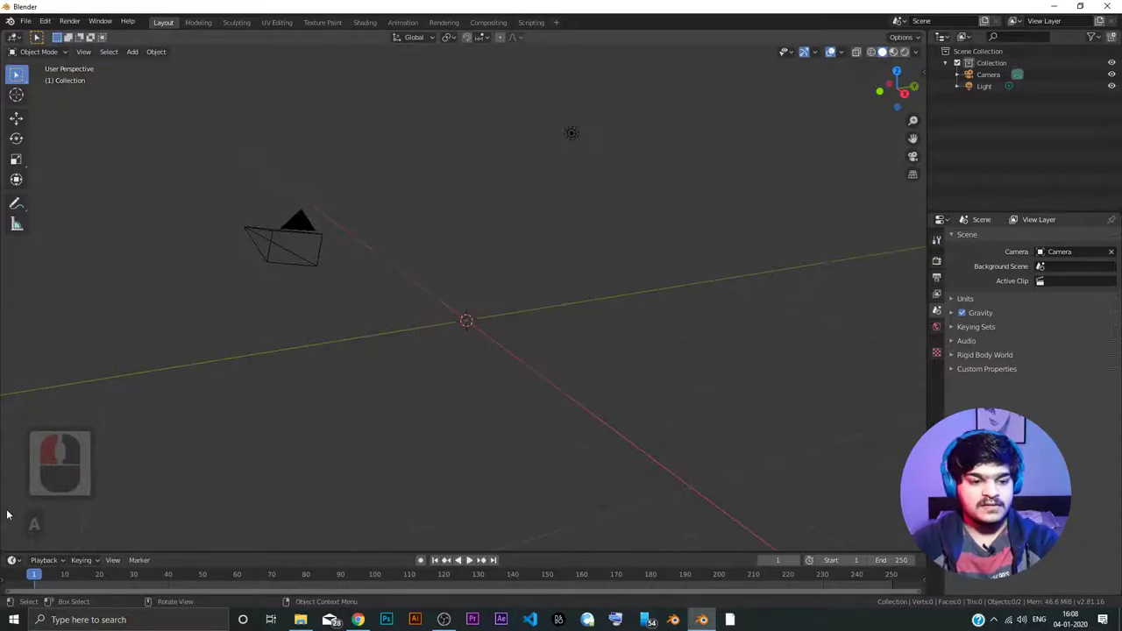
{"action": "left_click_drag", "start_coordinate": [216, 373], "coordinate": [485, 304]}
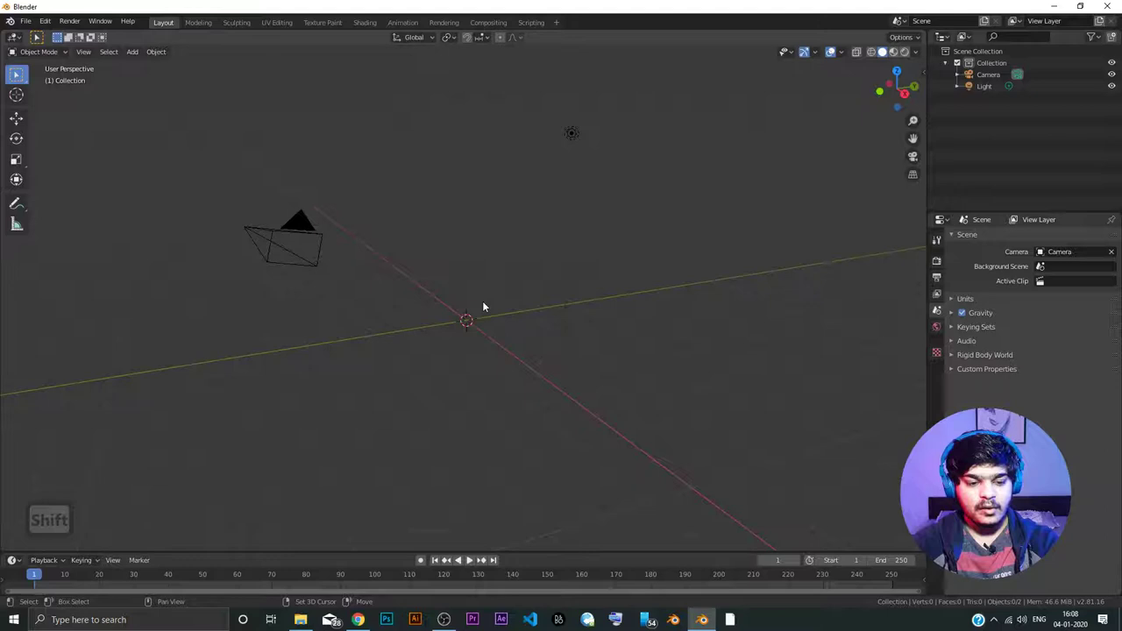
{"action": "key", "text": "a"}
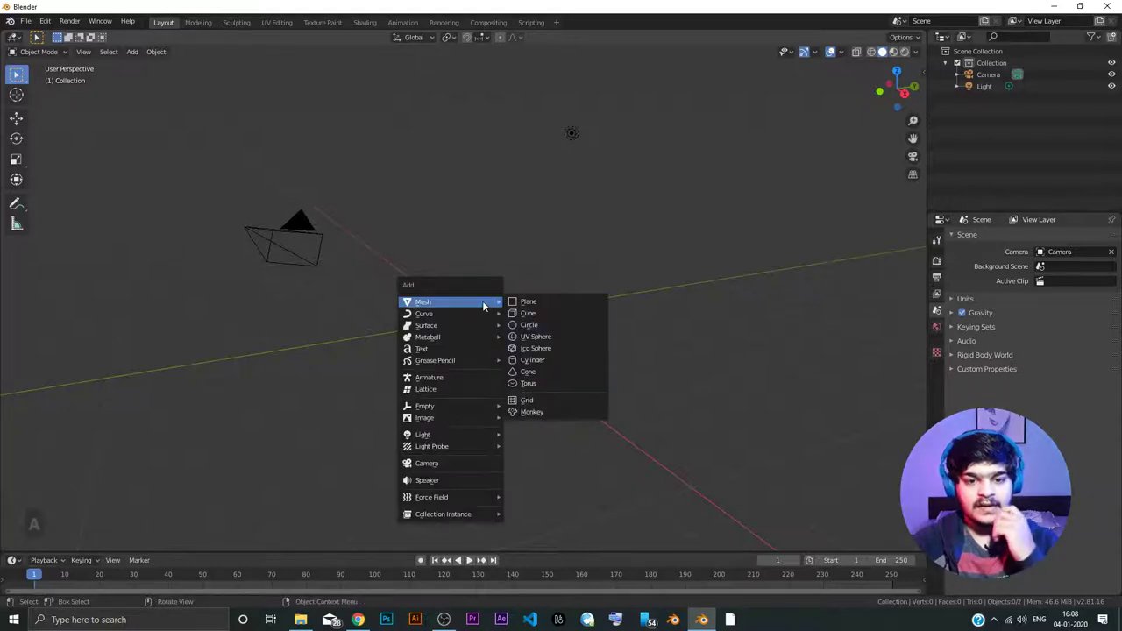
{"action": "left_click_drag", "start_coordinate": [523, 314], "coordinate": [463, 283]}
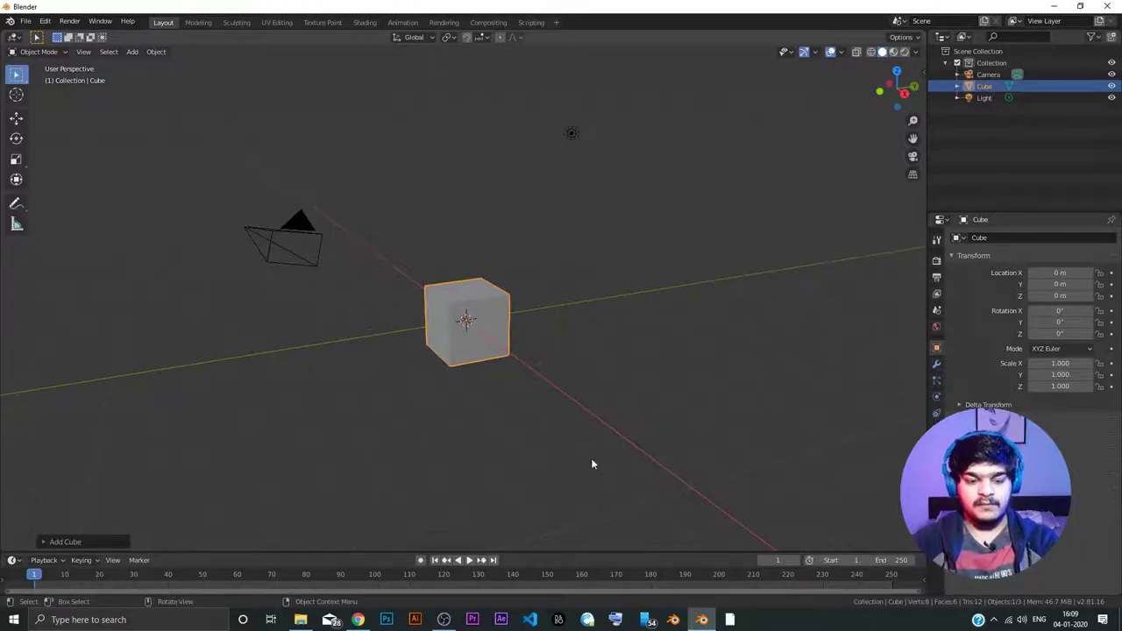
- Orbit the view around the newly added cube
{"action": "left_click_drag", "start_coordinate": [421, 355], "coordinate": [499, 371]}
{"action": "left_click_drag", "start_coordinate": [462, 366], "coordinate": [421, 366]}
{"action": "left_click_drag", "start_coordinate": [488, 370], "coordinate": [539, 374]}
{"action": "left_click", "coordinate": [634, 378]}
{"action": "middle_click", "coordinate": [342, 349]}
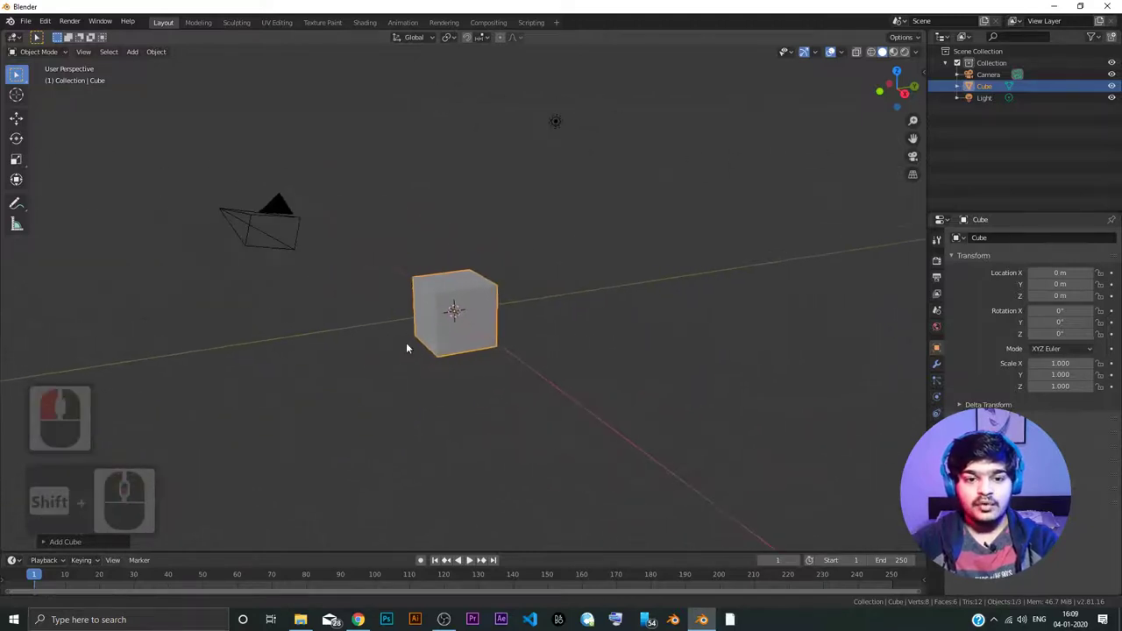
{"action": "middle_click", "coordinate": [401, 352]}
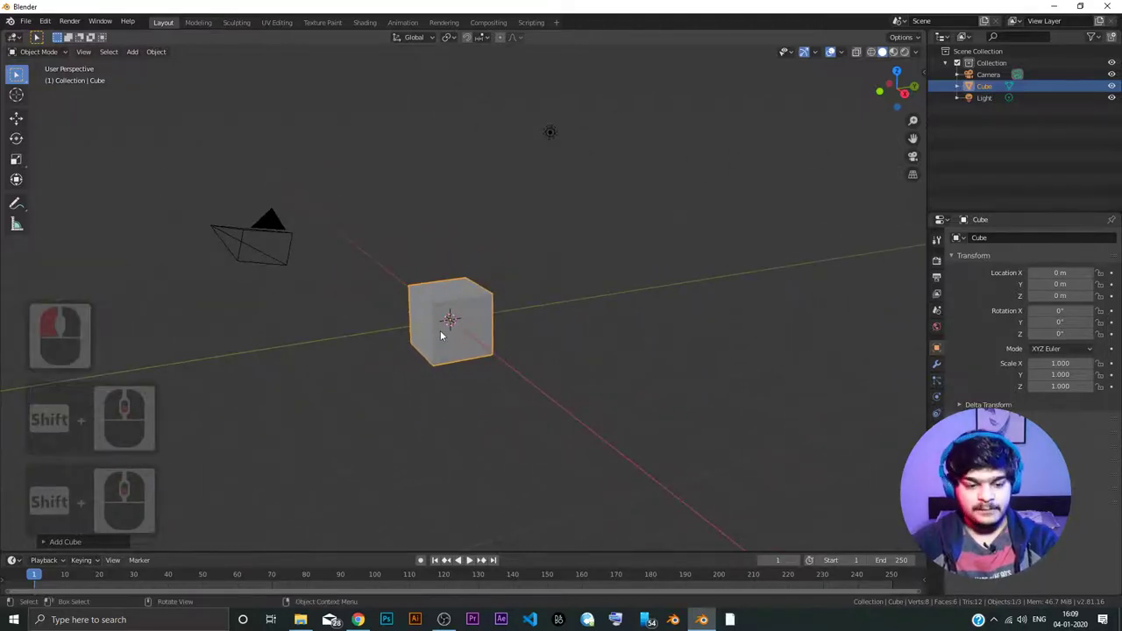
{"action": "key", "text": "a"}
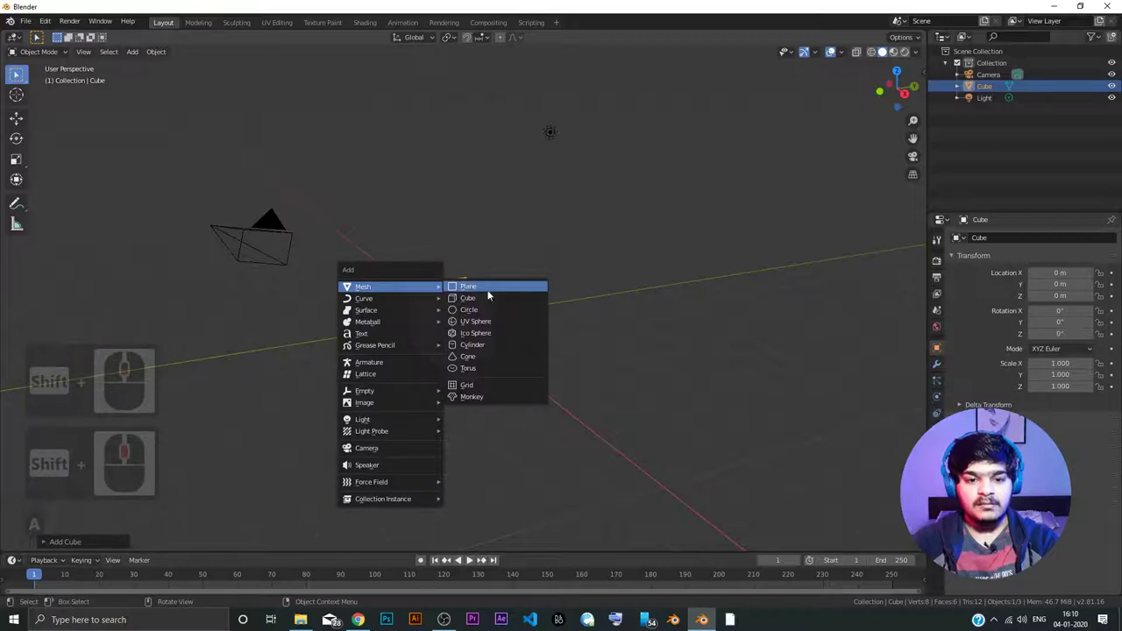
{"action": "left_click", "coordinate": [484, 317]}
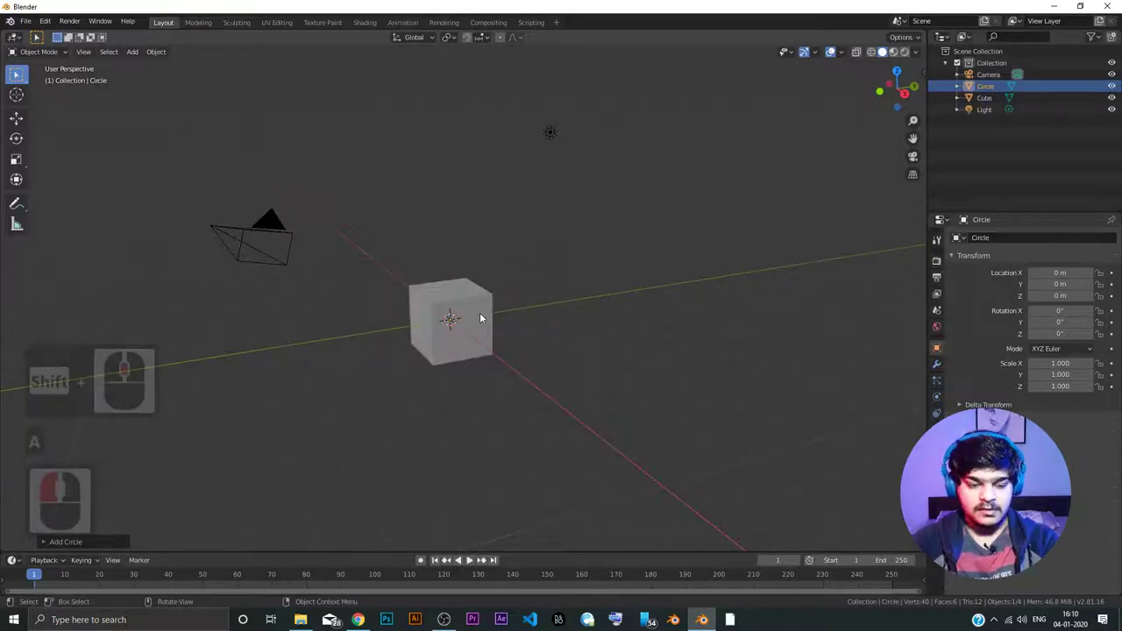
{"action": "key", "text": "Delete"}
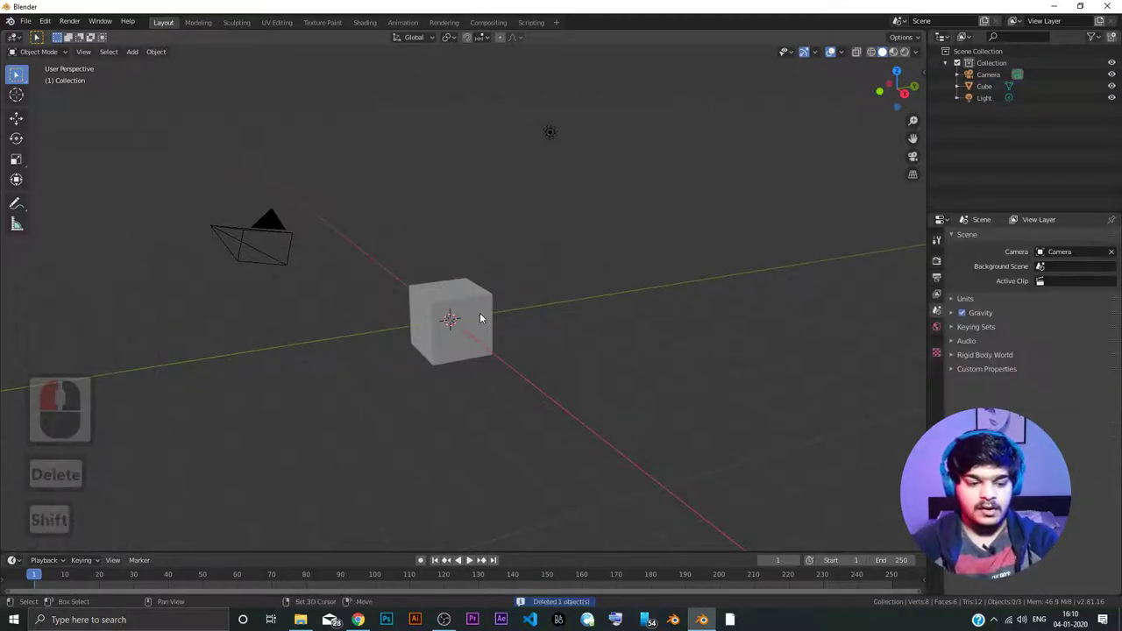
{"action": "key", "text": "a"}
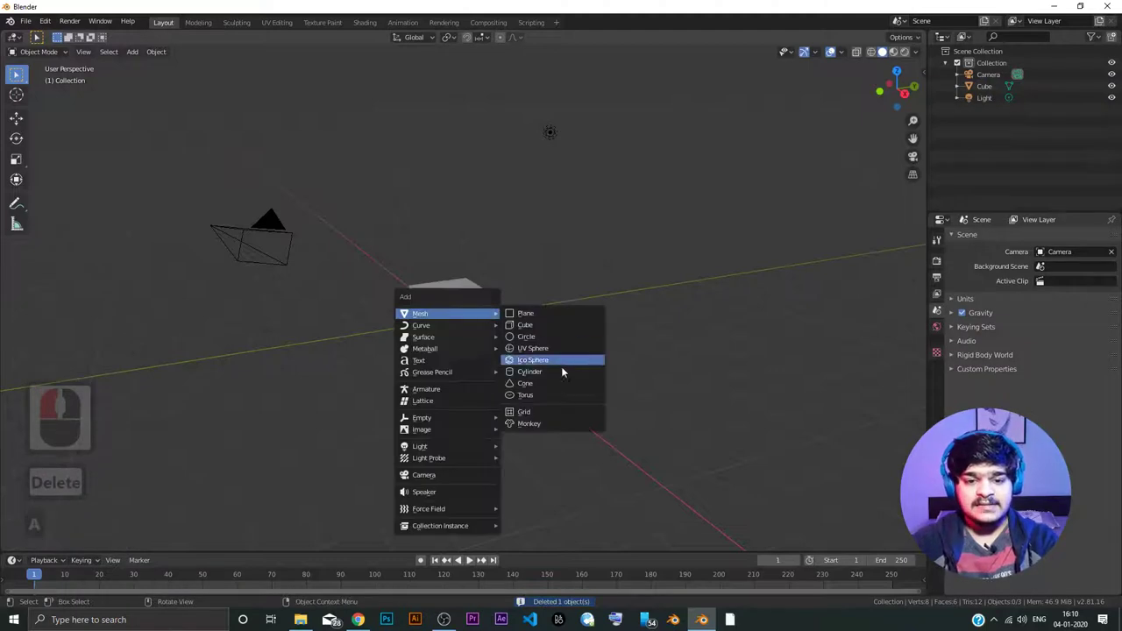
{"action": "left_click", "coordinate": [554, 384]}
{"action": "left_click_drag", "start_coordinate": [576, 358], "coordinate": [521, 351]}
{"action": "left_click_drag", "start_coordinate": [521, 351], "coordinate": [520, 346]}
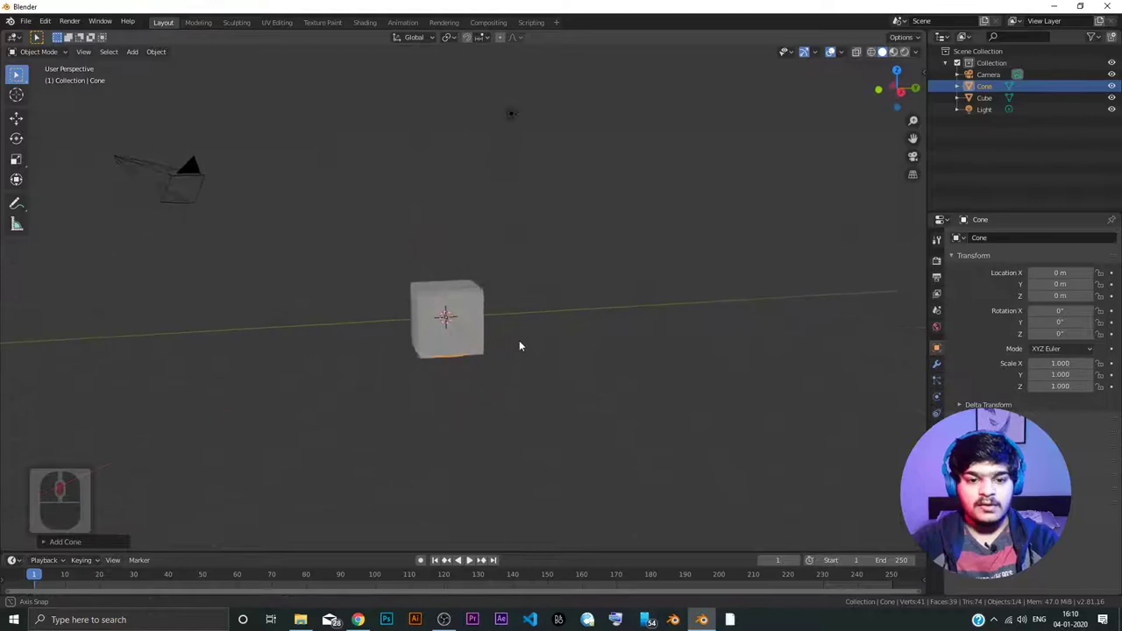
{"action": "middle_click", "coordinate": [530, 335]}
{"action": "left_click", "coordinate": [430, 309]}
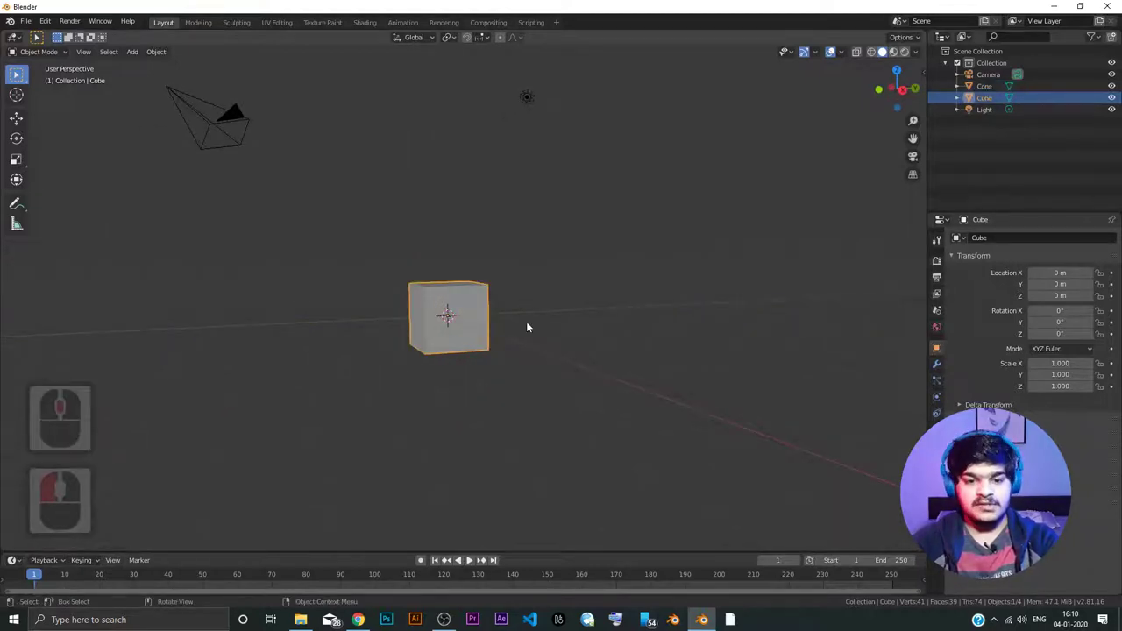
{"action": "key", "text": "ctrl+z"}
{"action": "key", "text": "ctrl+z"}
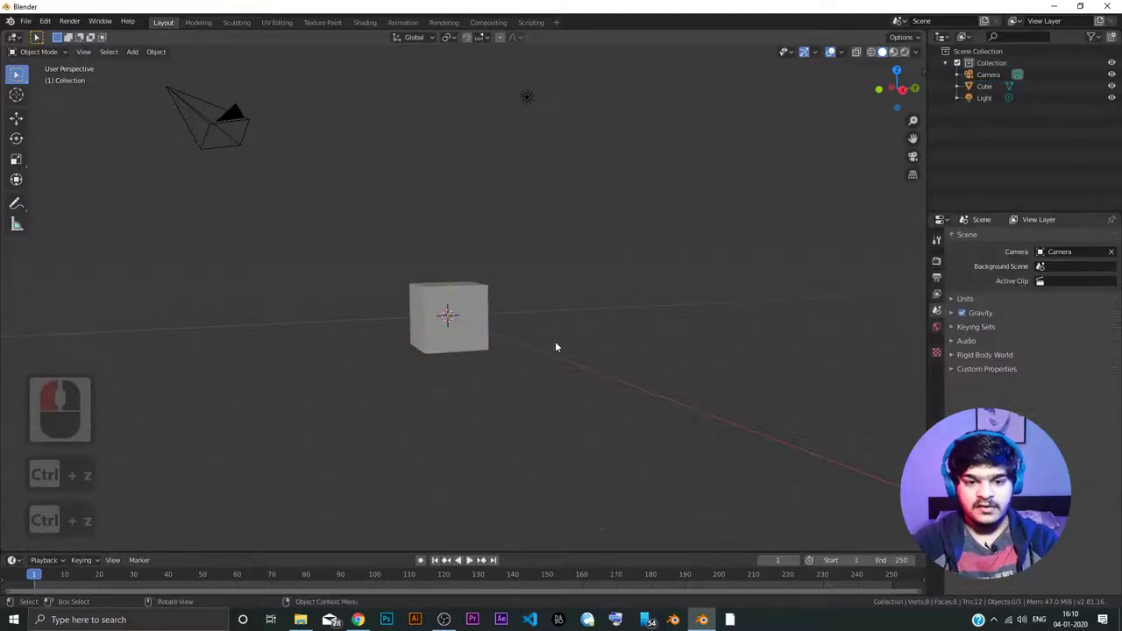
- Select the cube and orbit the view around it before activating the Move tool
{"action": "left_click", "coordinate": [463, 319]}
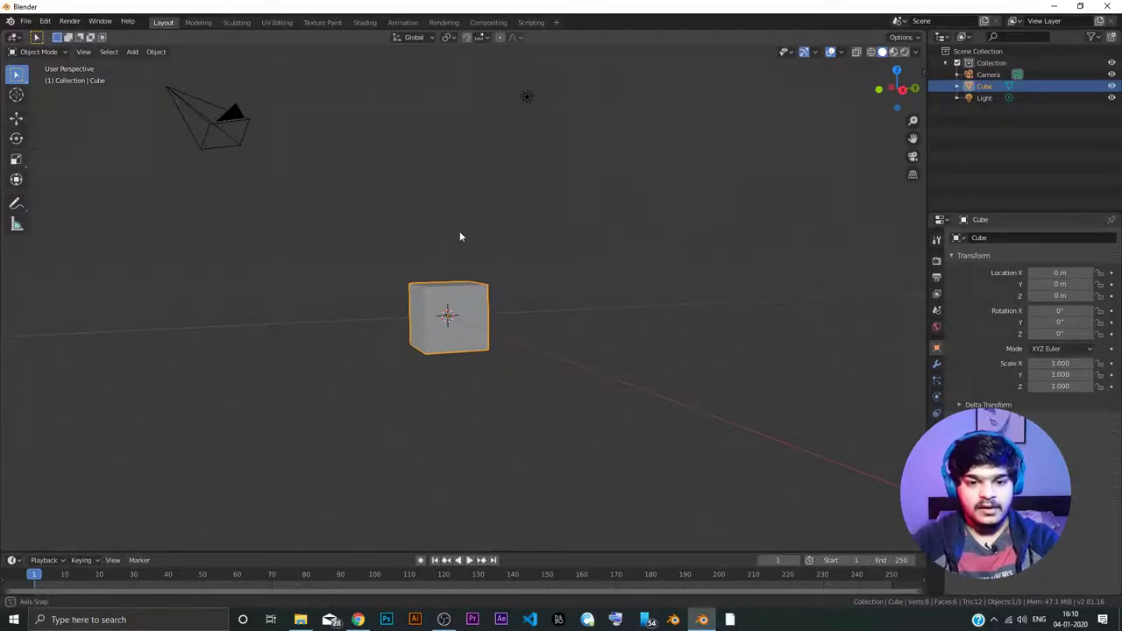
{"action": "middle_click", "coordinate": [460, 248]}
{"action": "left_click", "coordinate": [679, 281]}
{"action": "left_click", "coordinate": [434, 299]}
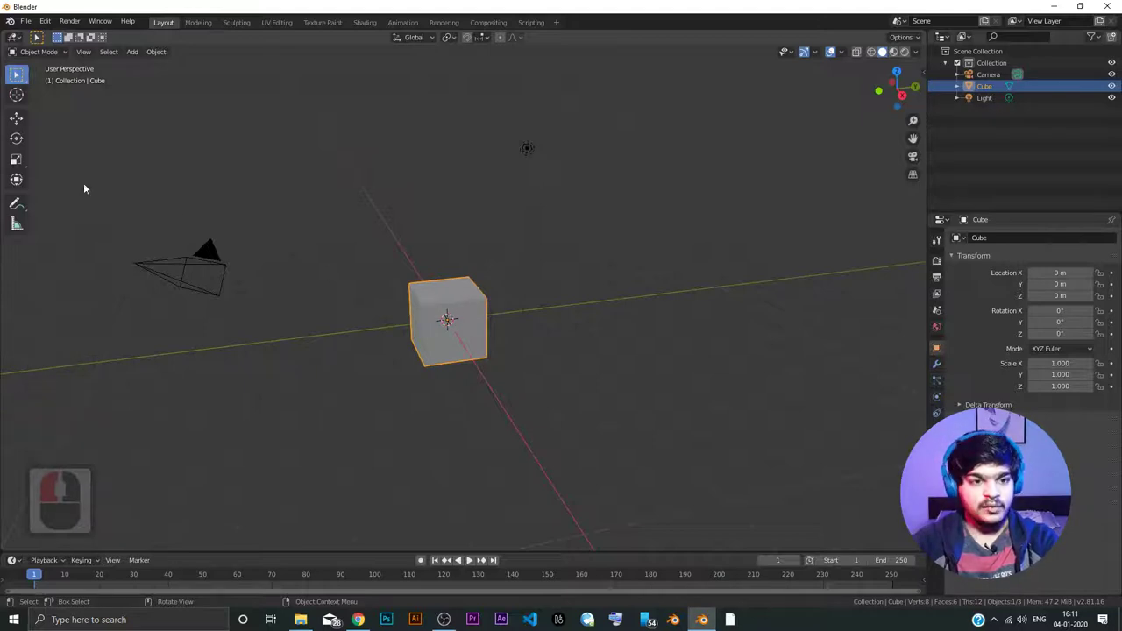
- Move the cube with its move handles to about X -1.609 m, Y 0.157 m and confirm
{"action": "left_click", "coordinate": [21, 126]}
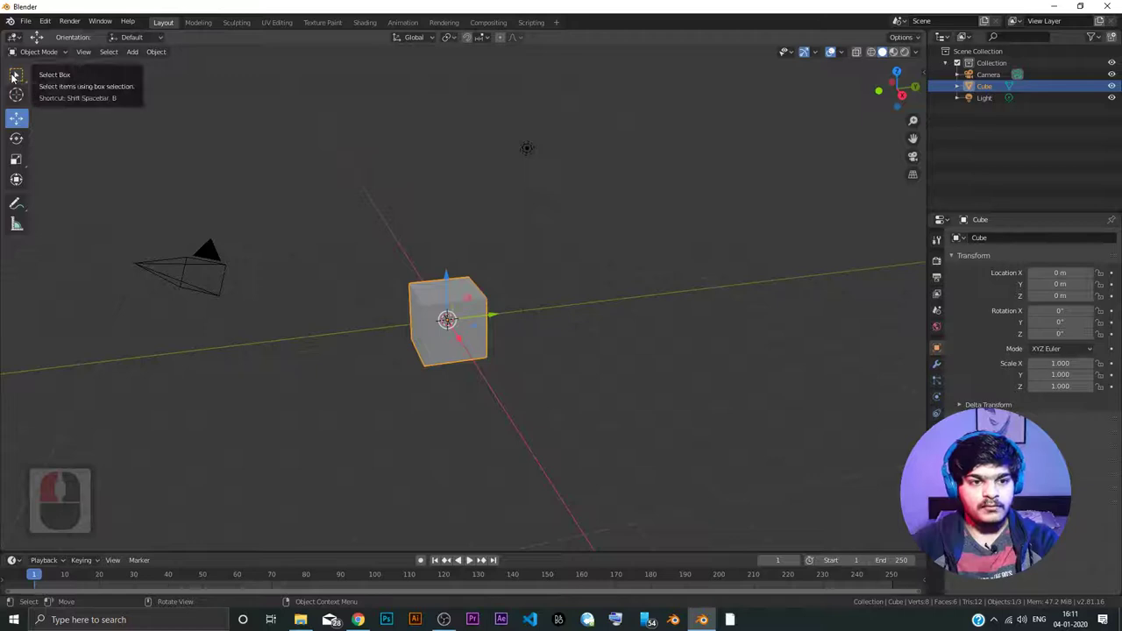
{"action": "left_click", "coordinate": [13, 78]}
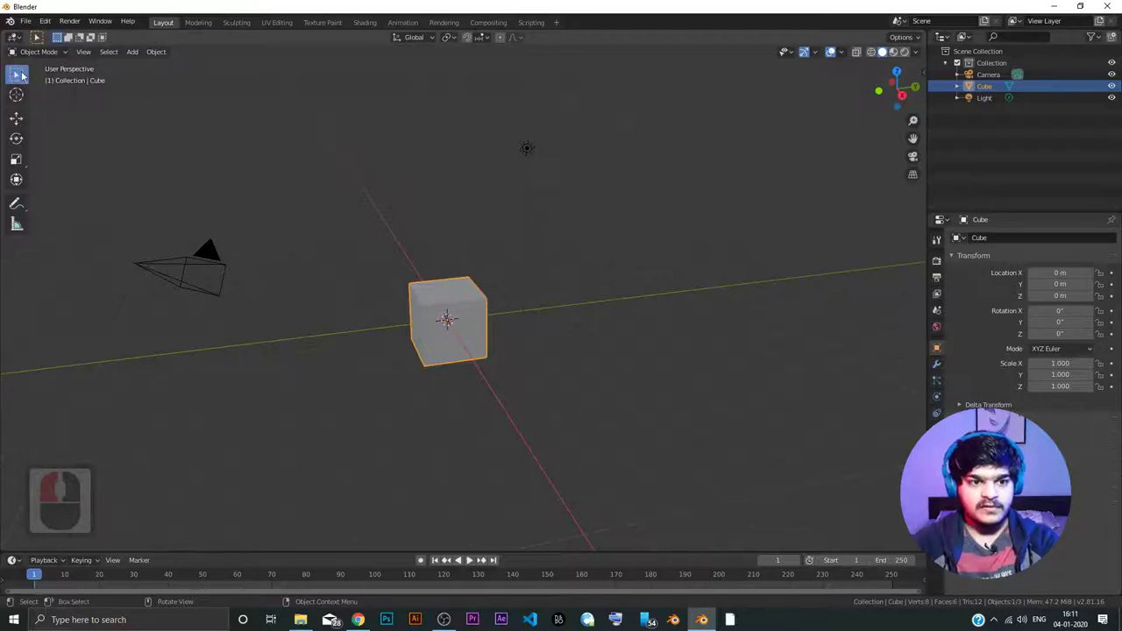
{"action": "left_click", "coordinate": [20, 124]}
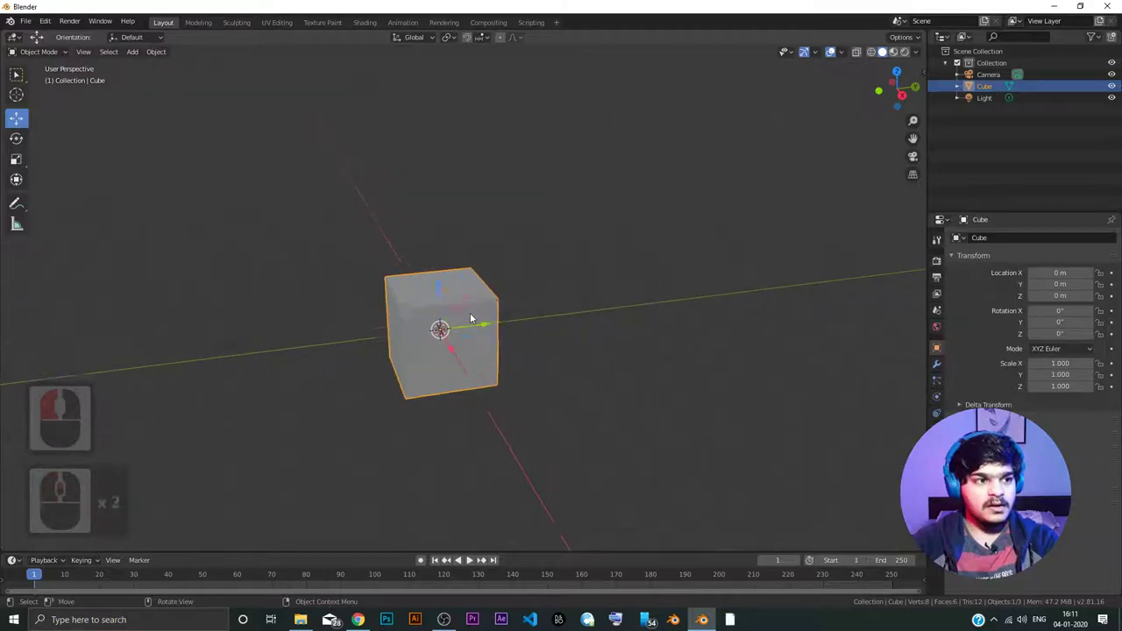
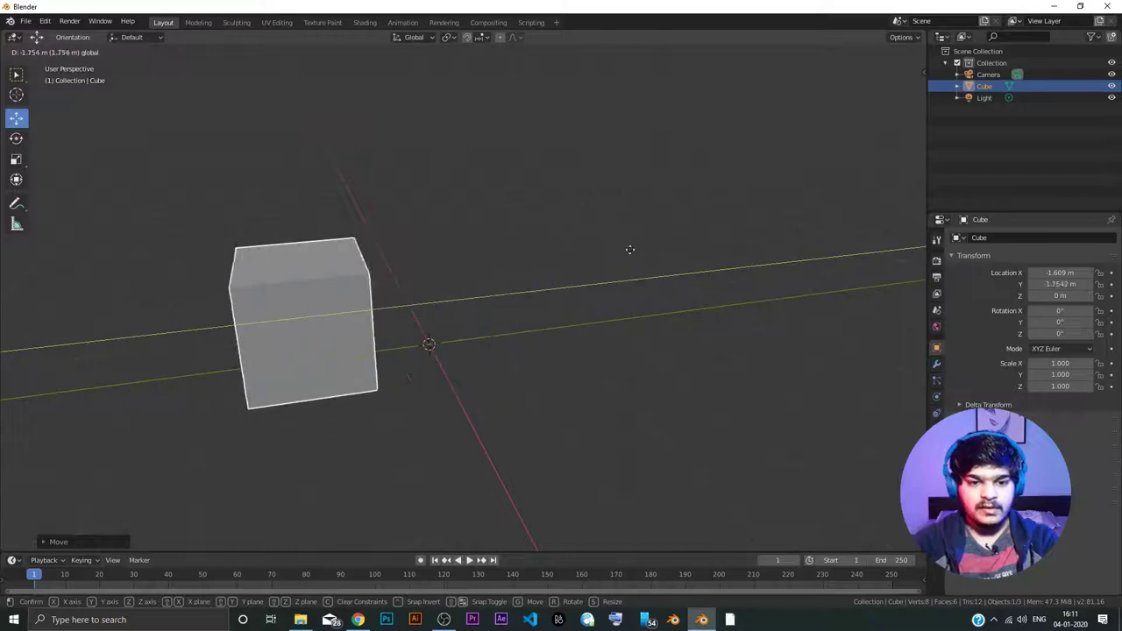
{"action": "left_click", "coordinate": [462, 274]}
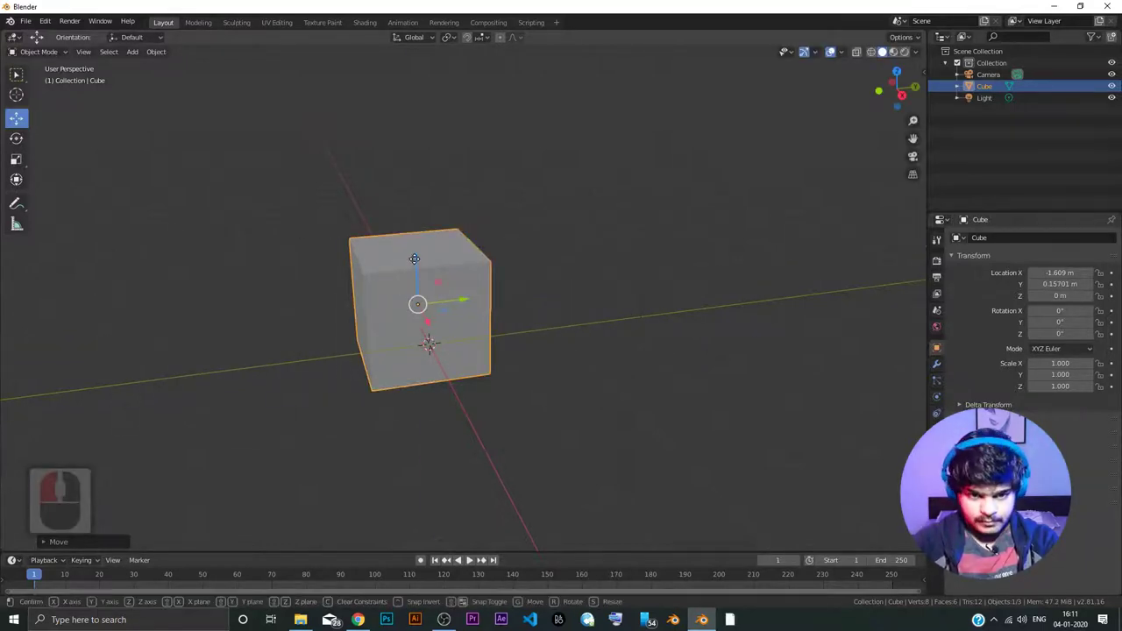
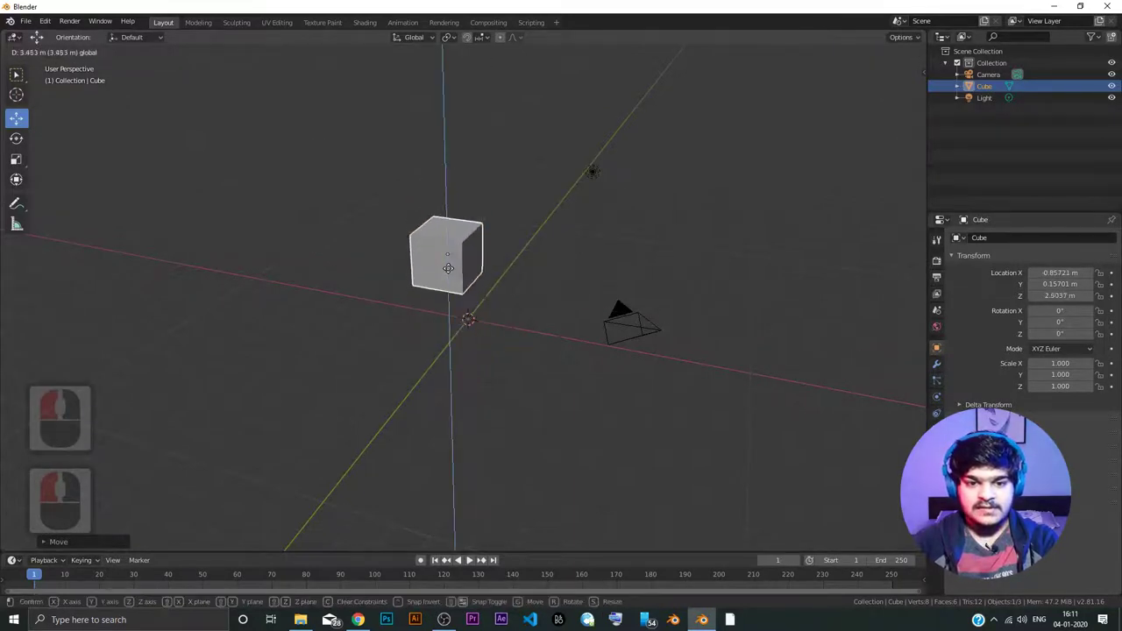
- Confirm the cube's raised position and orbit the view around it
{"action": "left_click", "coordinate": [452, 202]}
{"action": "left_click", "coordinate": [444, 242]}
{"action": "left_click_drag", "start_coordinate": [442, 247], "coordinate": [492, 240]}
{"action": "middle_click", "coordinate": [486, 243]}
{"action": "middle_click", "coordinate": [486, 244]}
{"action": "middle_click", "coordinate": [486, 244]}
{"action": "middle_click", "coordinate": [454, 170]}
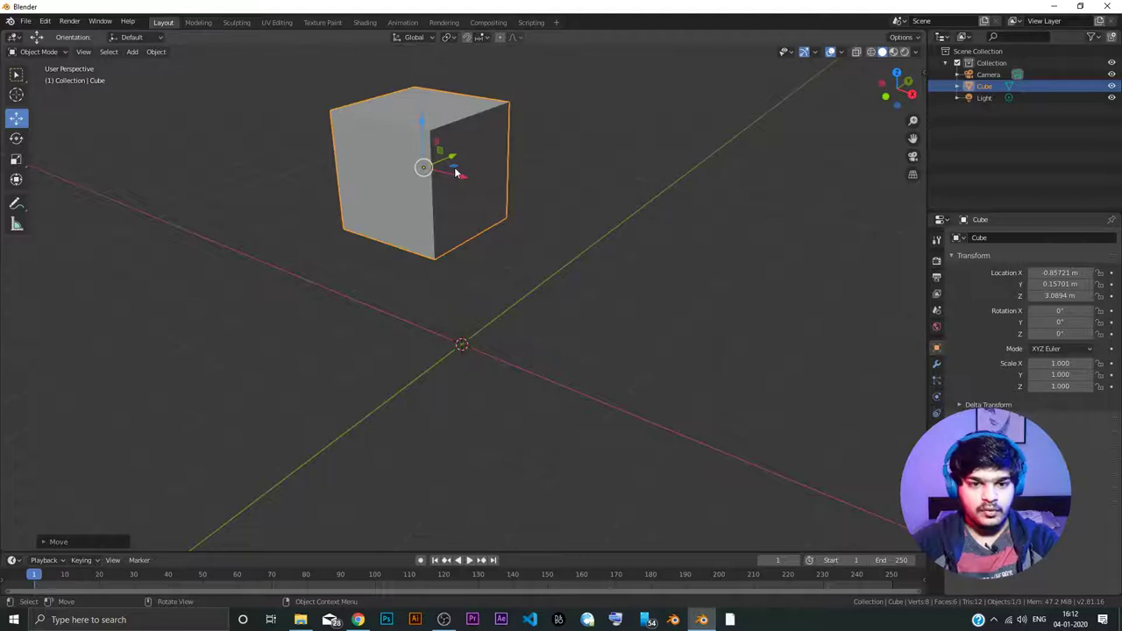
{"action": "middle_click", "coordinate": [420, 184]}
- Grab the cube freely and drag it higher above the grid, to about X -0.36, Z 4.4 m
{"action": "left_click", "coordinate": [434, 298]}
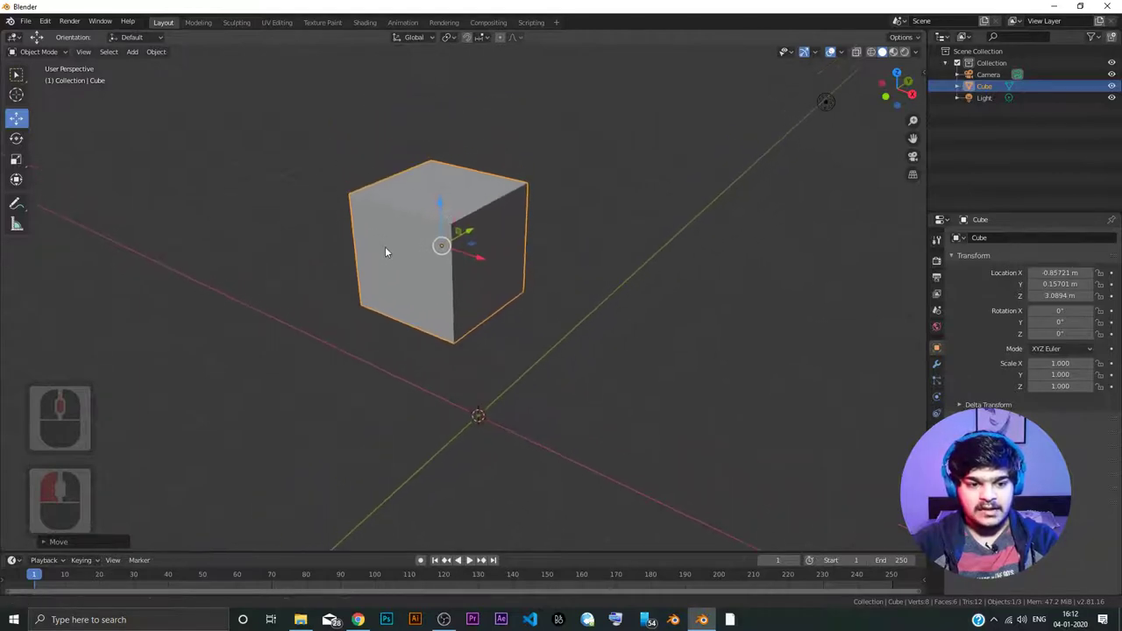
{"action": "middle_click", "coordinate": [393, 293]}
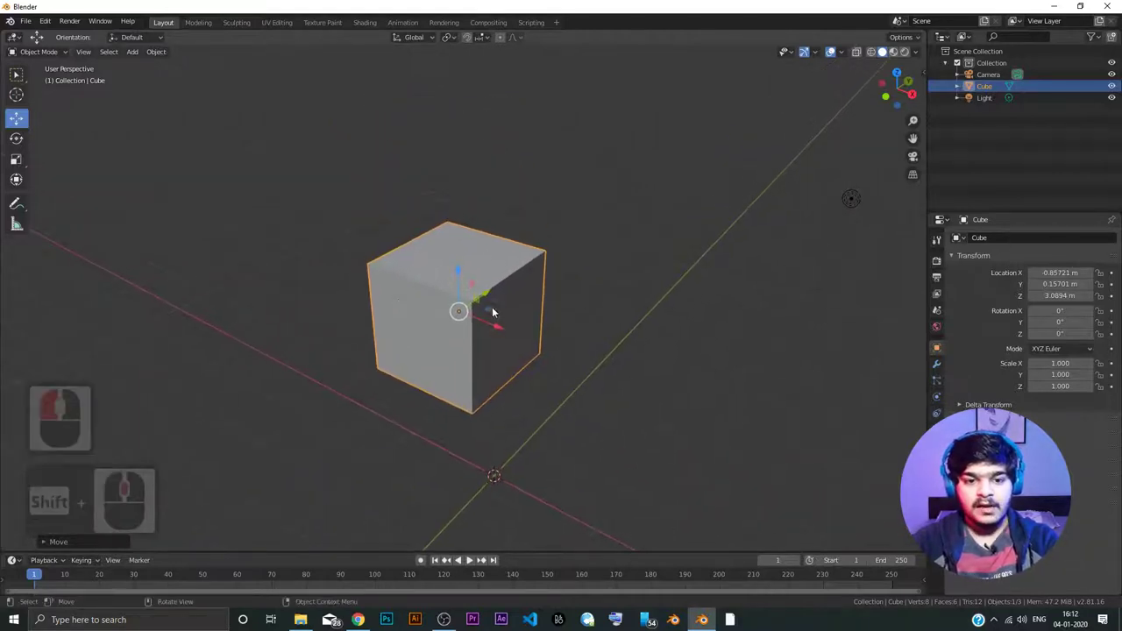
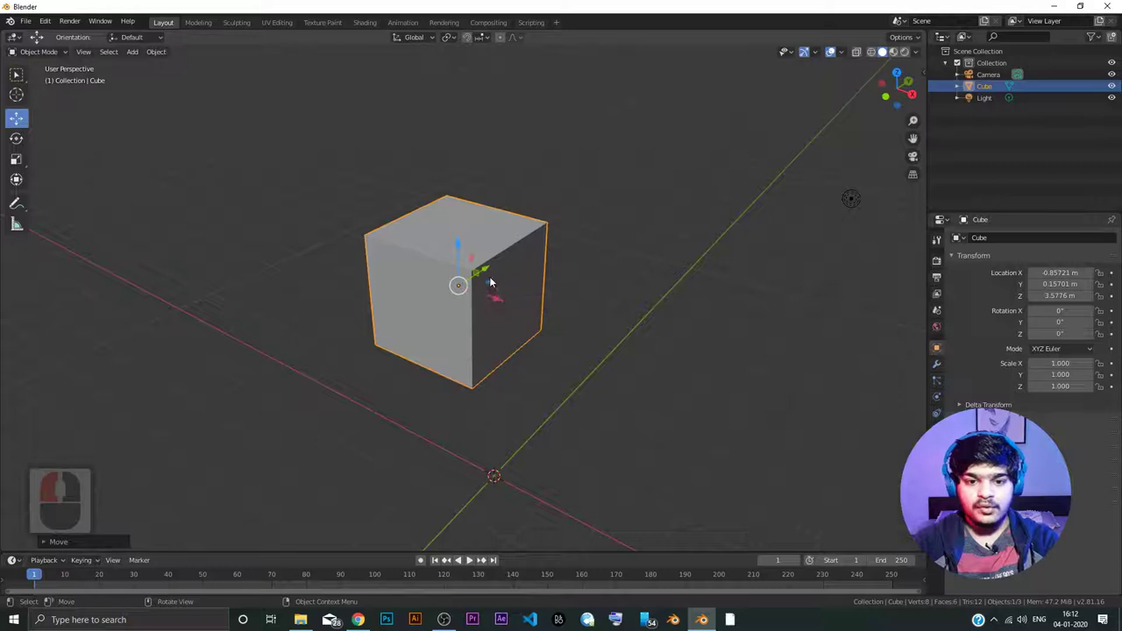
{"action": "left_click_drag", "start_coordinate": [502, 302], "coordinate": [504, 281]}
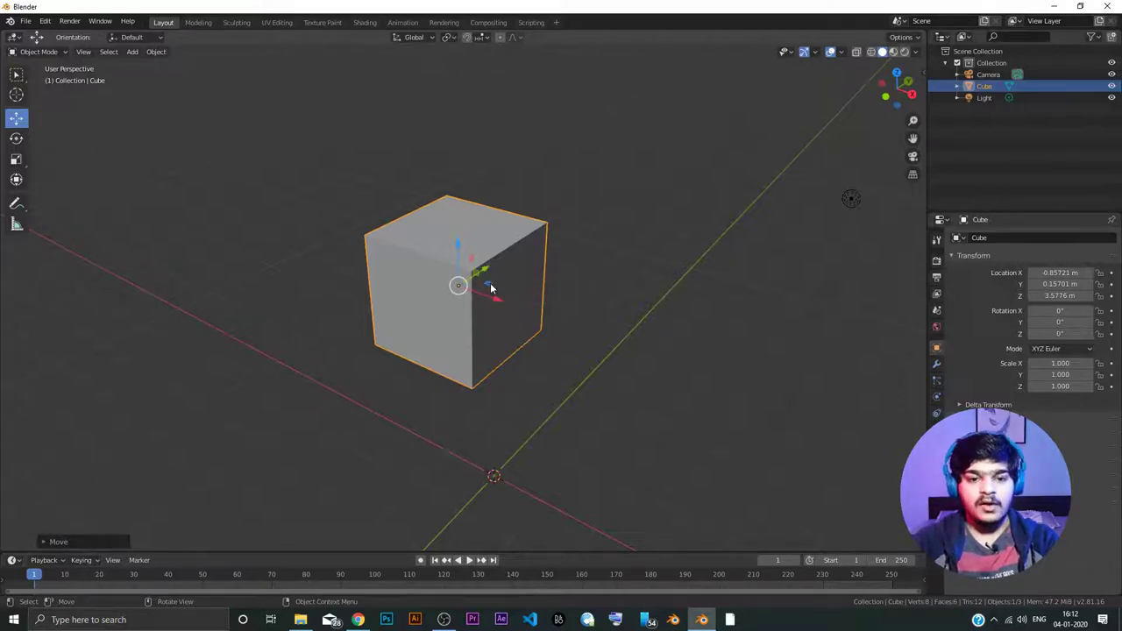
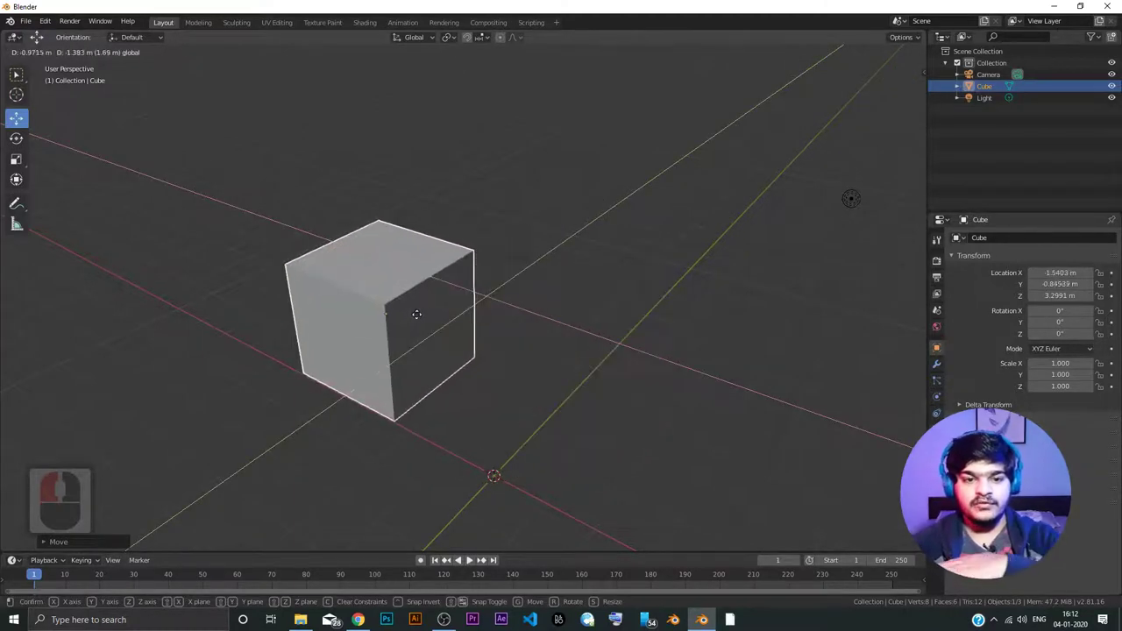
{"action": "left_click", "coordinate": [442, 281]}
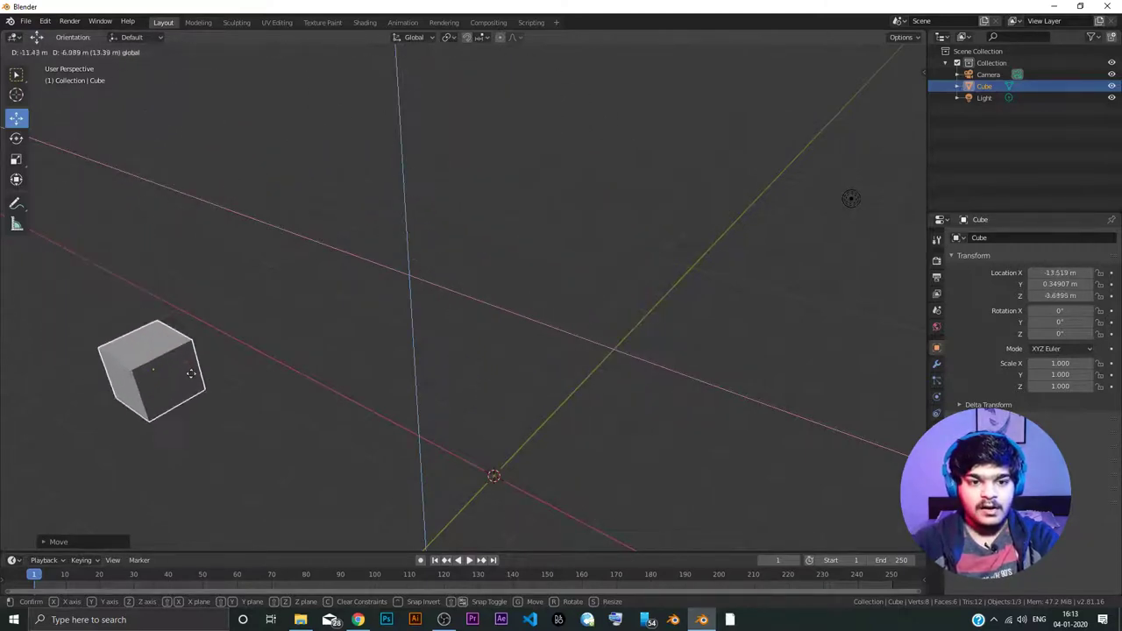
{"action": "left_click", "coordinate": [507, 231]}
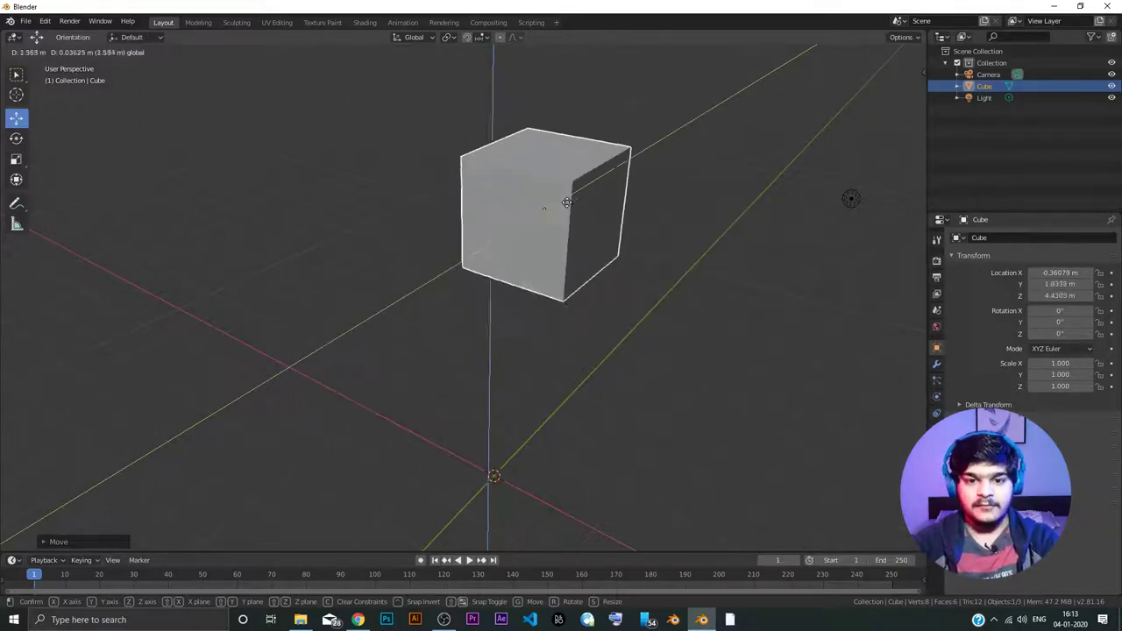
- Drop the cube at X -0.361, Y -0.152, Z 2.166 m and cancel a further free move
{"action": "left_click", "coordinate": [486, 351]}
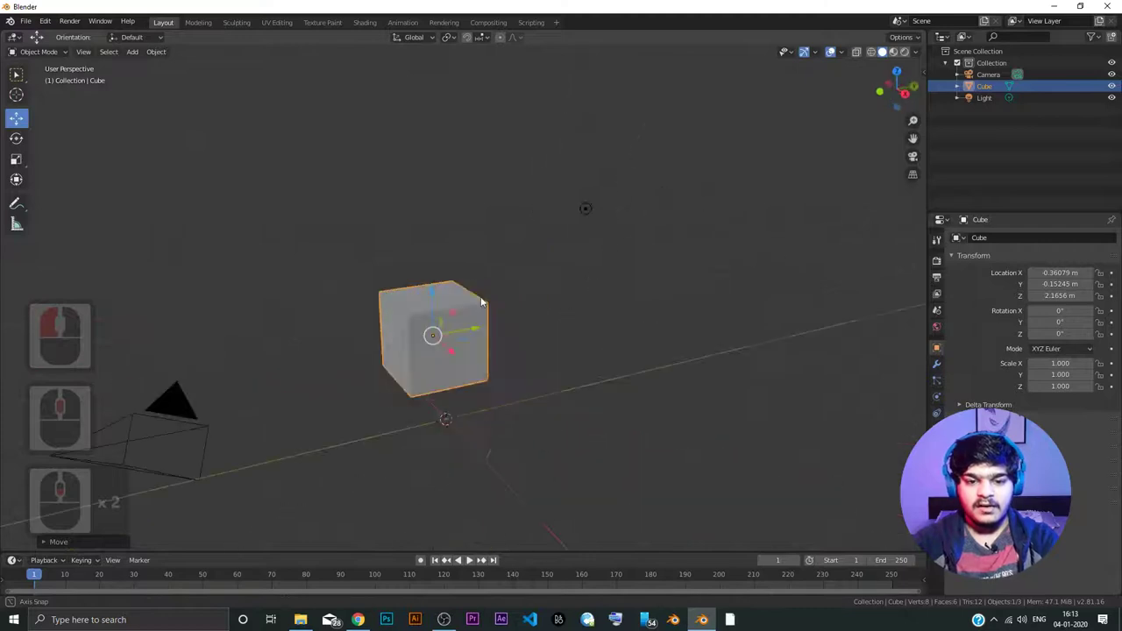
{"action": "middle_click", "coordinate": [474, 298]}
{"action": "middle_click", "coordinate": [469, 290]}
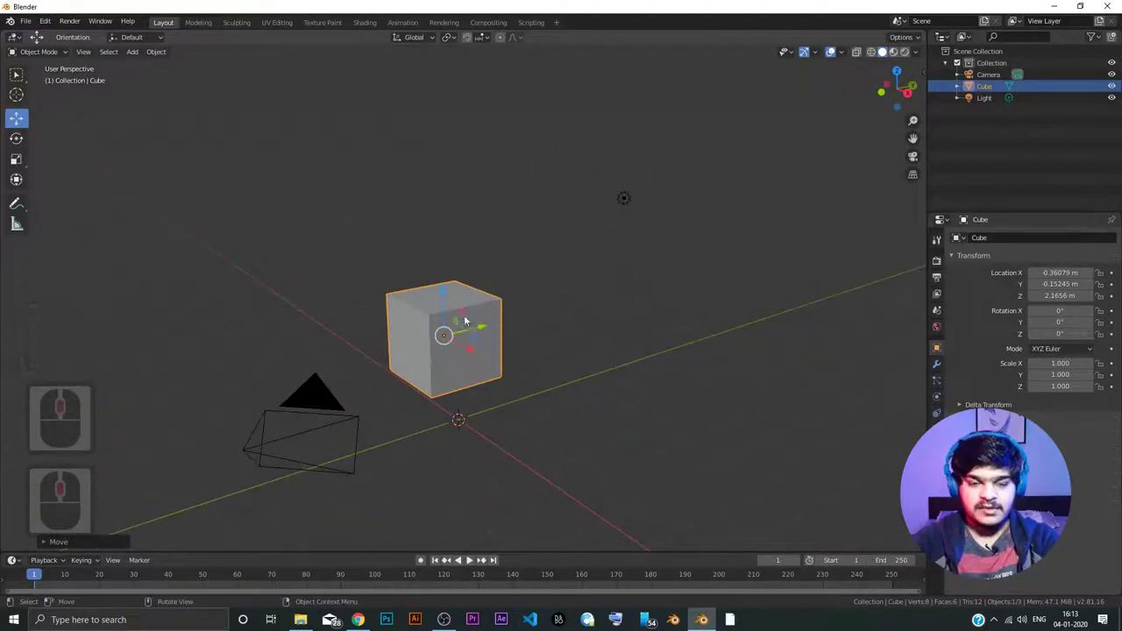
{"action": "key", "text": "g"}
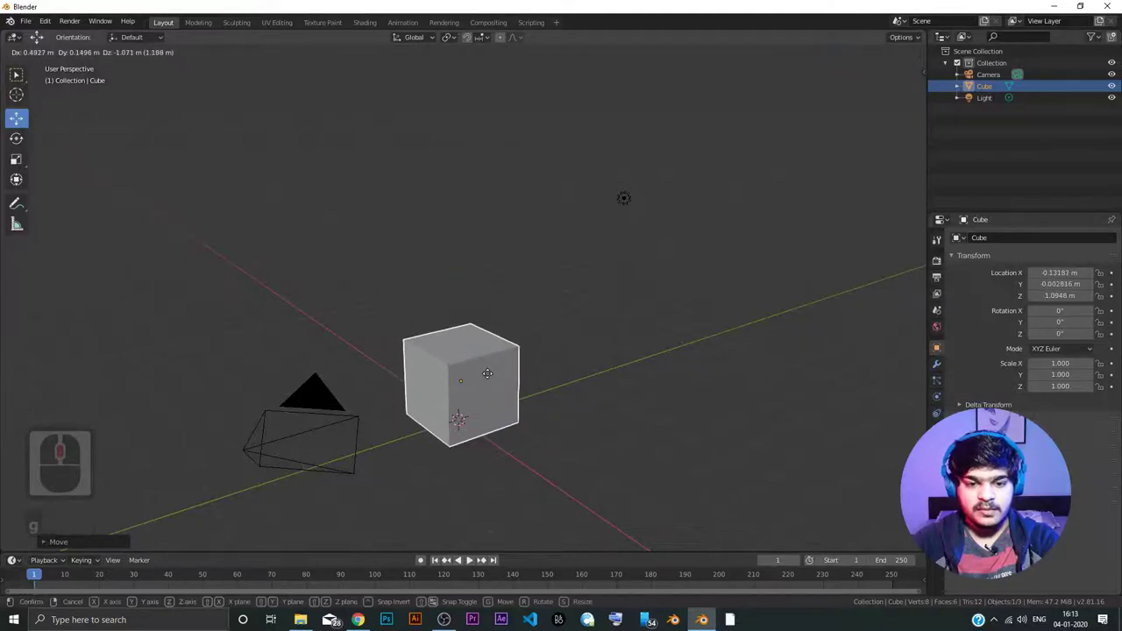
{"action": "right_click", "coordinate": [485, 314]}
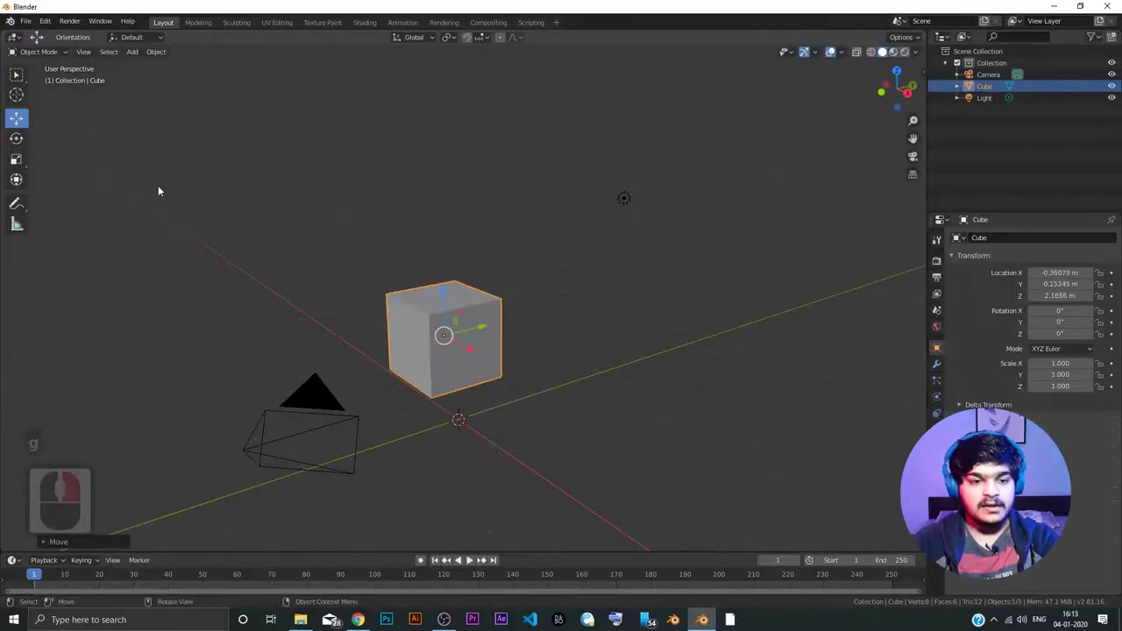
- Toggle between the Move and Rotate tools, ending with the cube's rotation rings showing
{"action": "left_click", "coordinate": [20, 146]}
{"action": "left_click", "coordinate": [18, 128]}
{"action": "left_click", "coordinate": [18, 144]}
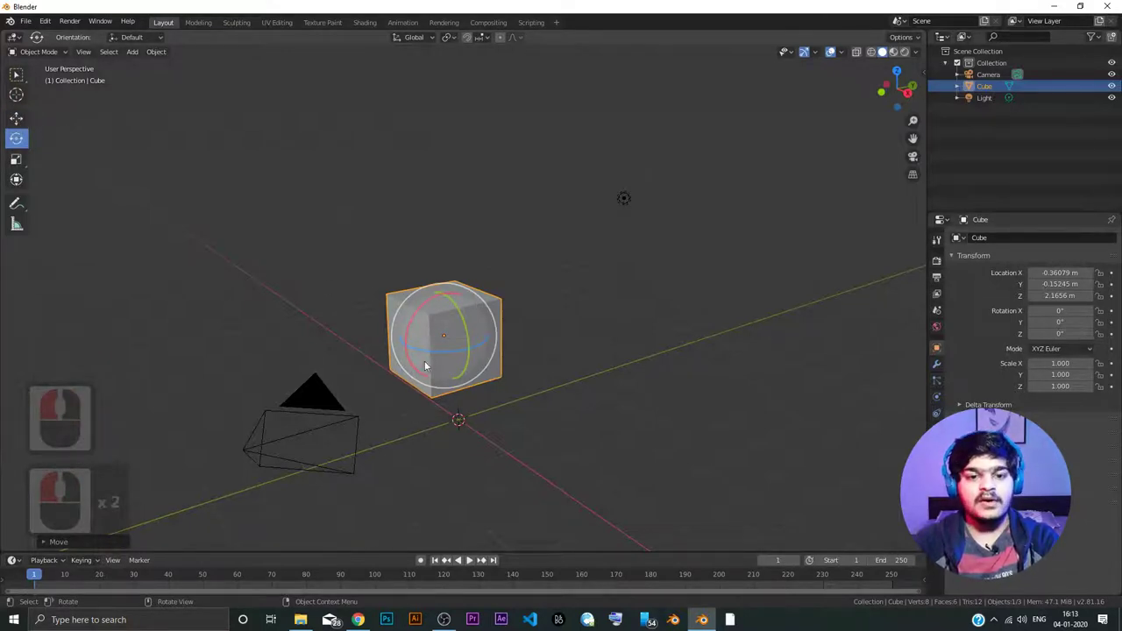
{"action": "left_click", "coordinate": [16, 117]}
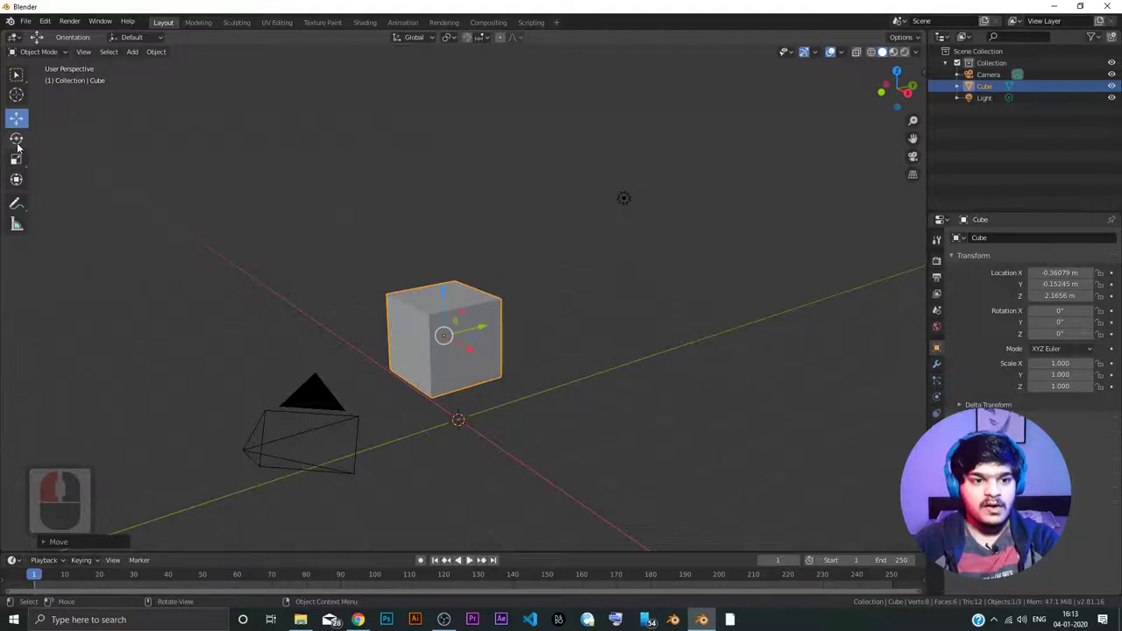
{"action": "left_click", "coordinate": [19, 147]}
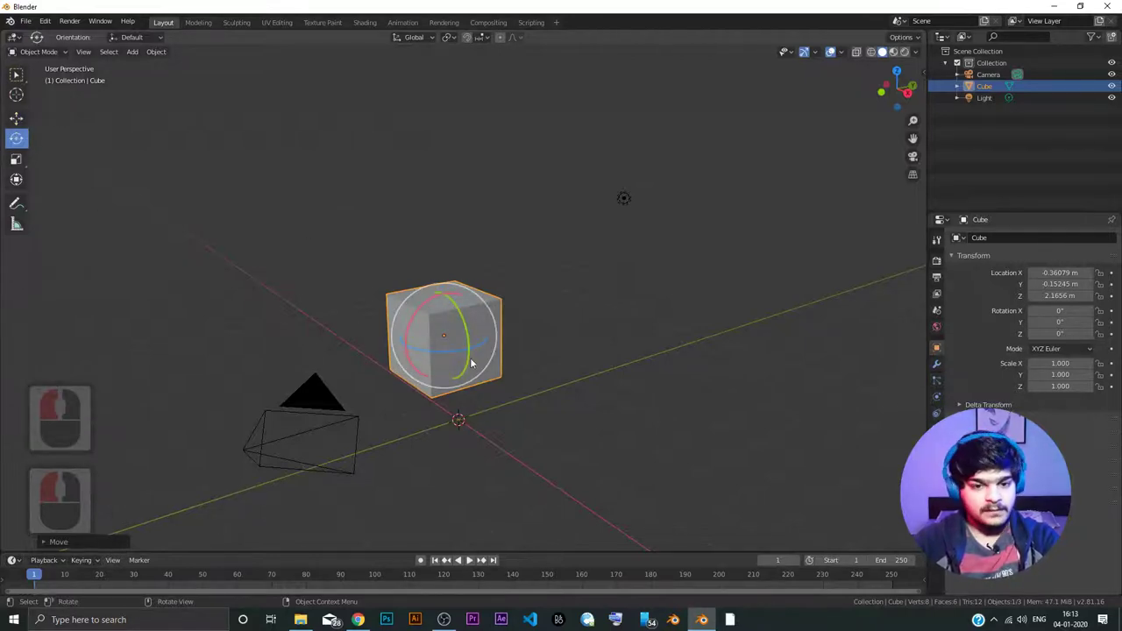
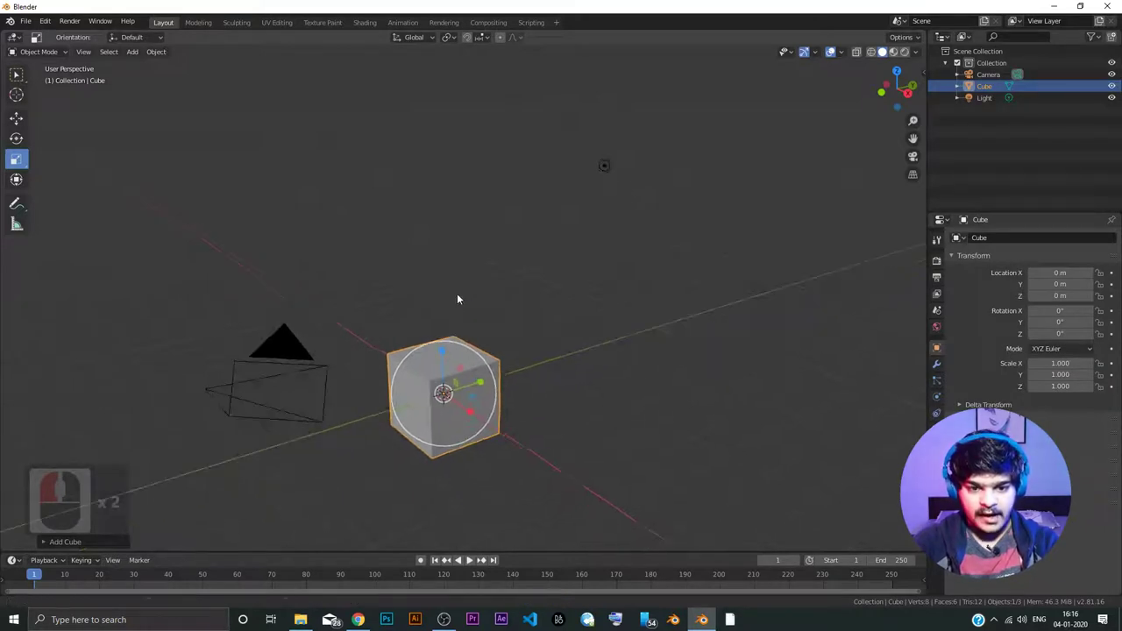
- Try resizing the cube with S and a mouse drag, keeping its scale at 1
{"action": "middle_click", "coordinate": [465, 283]}
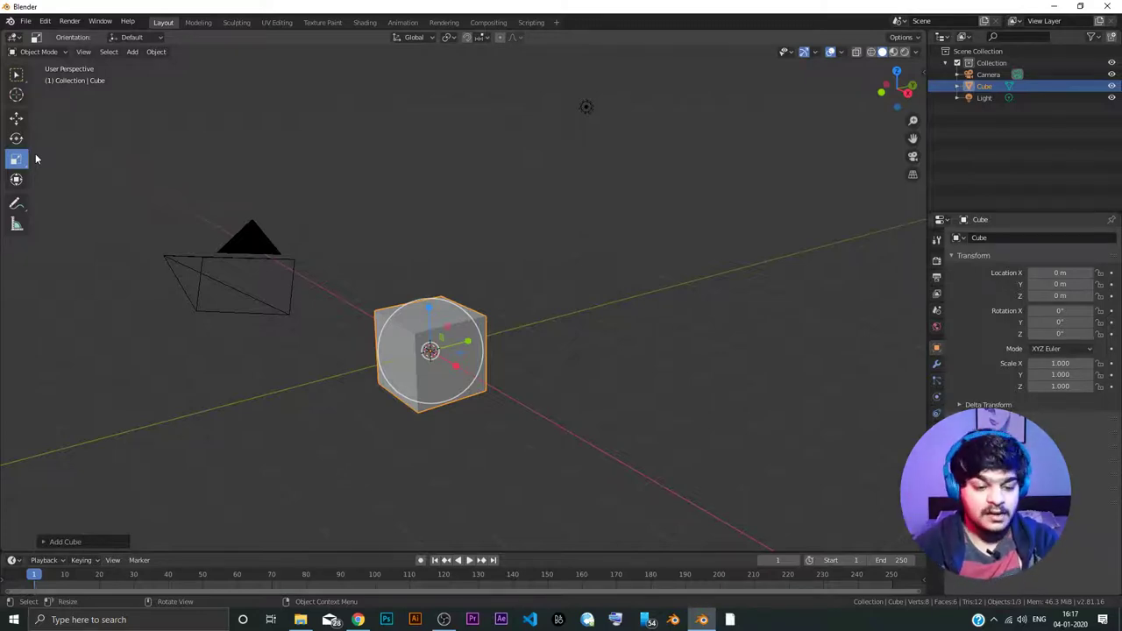
{"action": "key", "text": "s"}
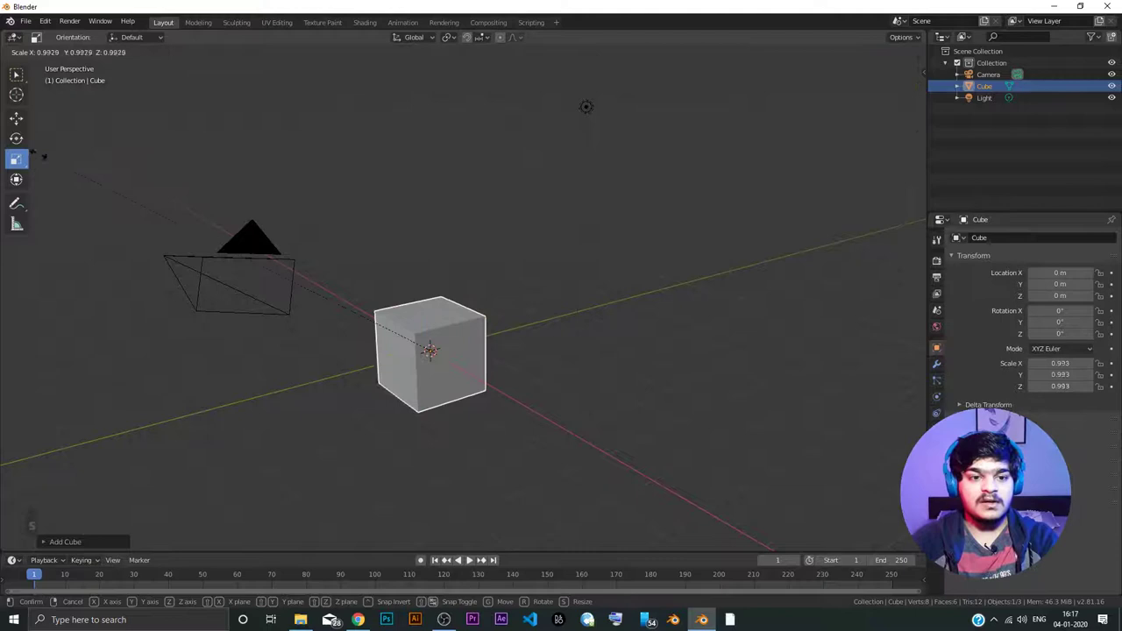
{"action": "left_click_drag", "start_coordinate": [325, 177], "coordinate": [6, 122]}
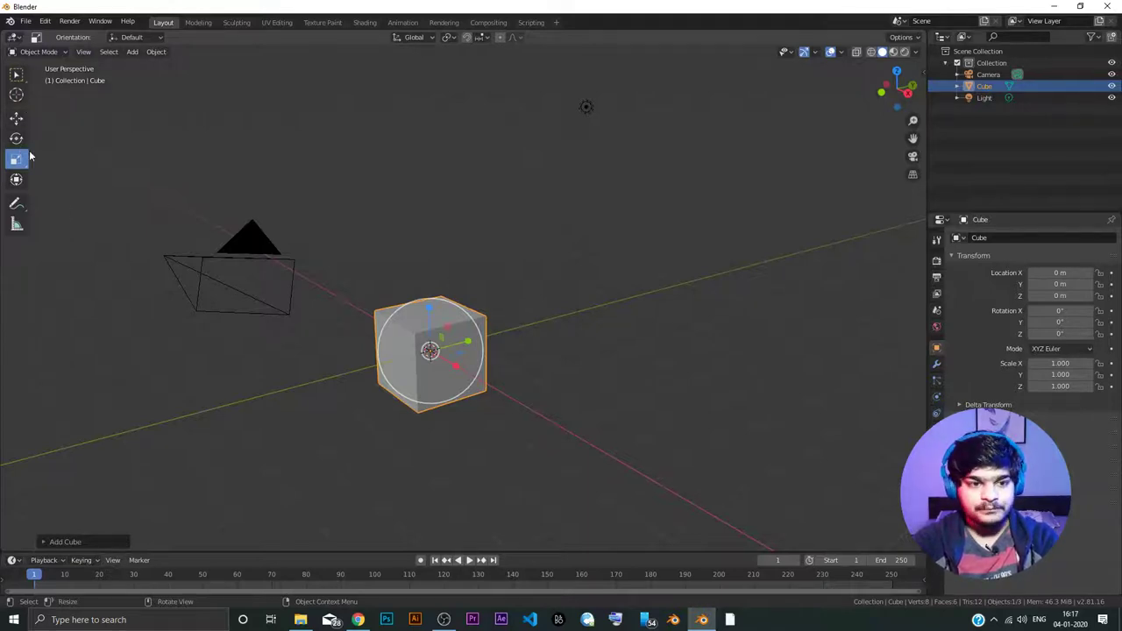
- Switch back to plain box selection with the cube at the origin
{"action": "left_click", "coordinate": [21, 80]}
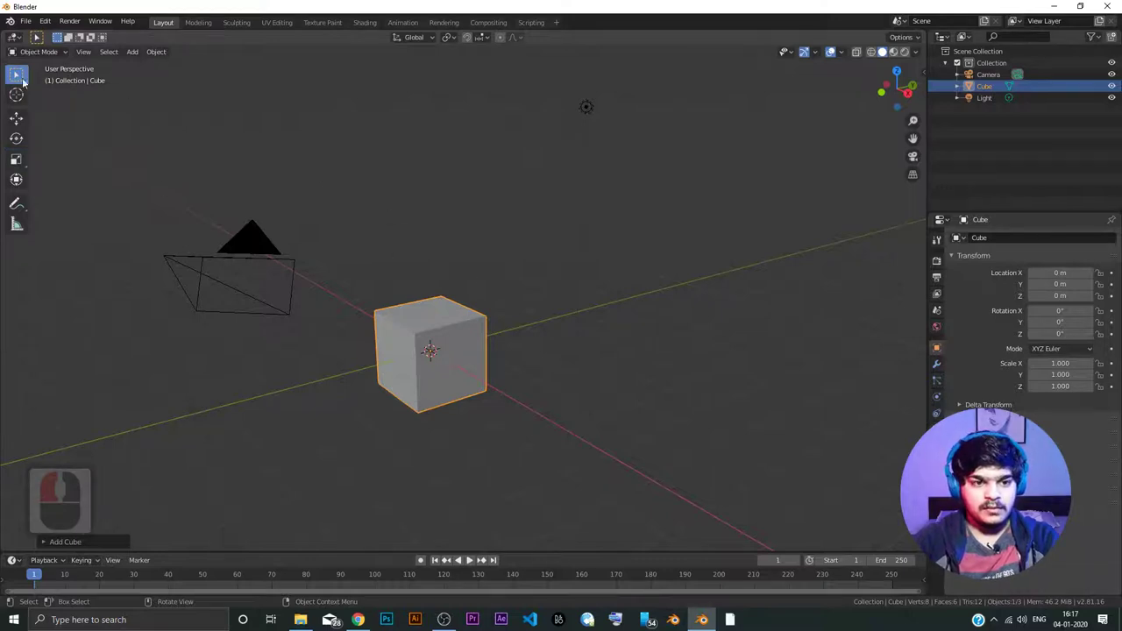
{"action": "left_click", "coordinate": [436, 331]}
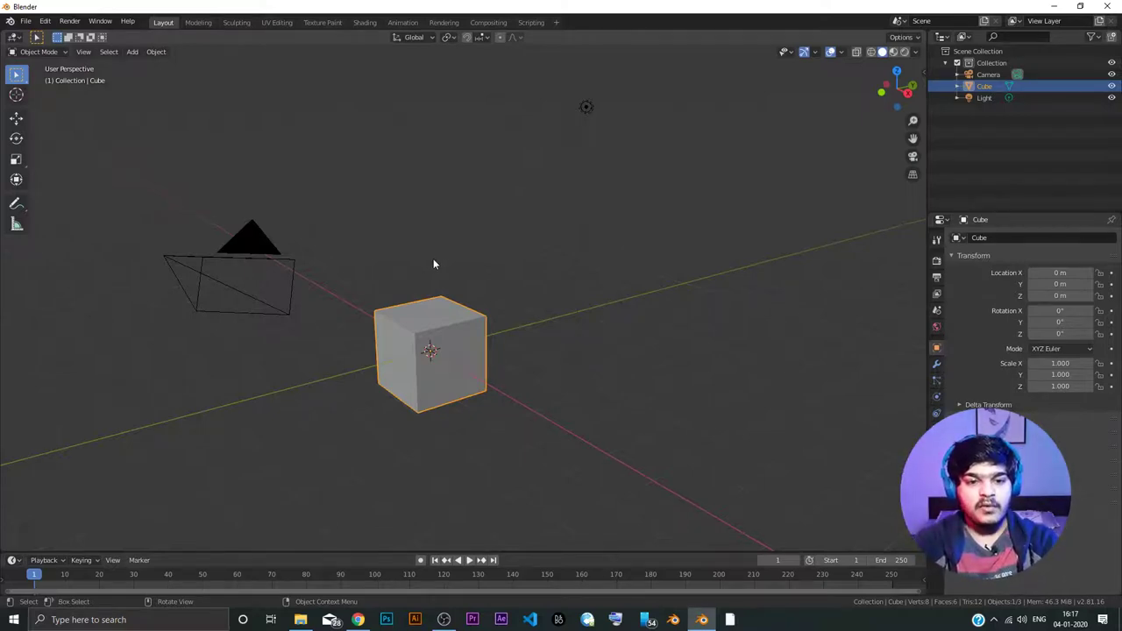
{"action": "key", "text": "g"}
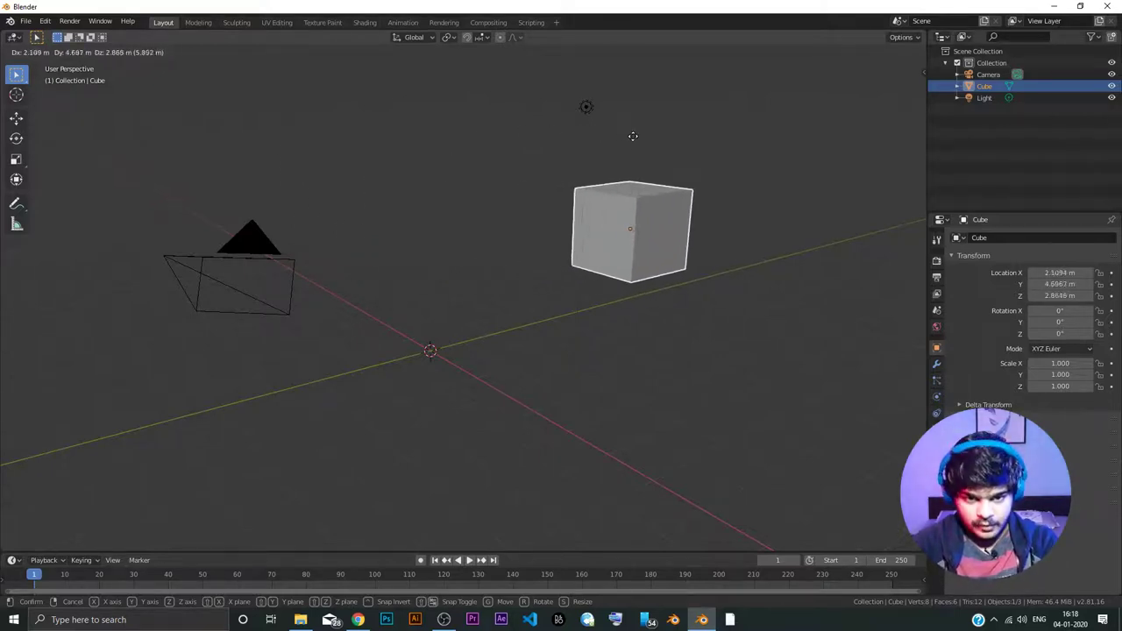
{"action": "left_click", "coordinate": [641, 141]}
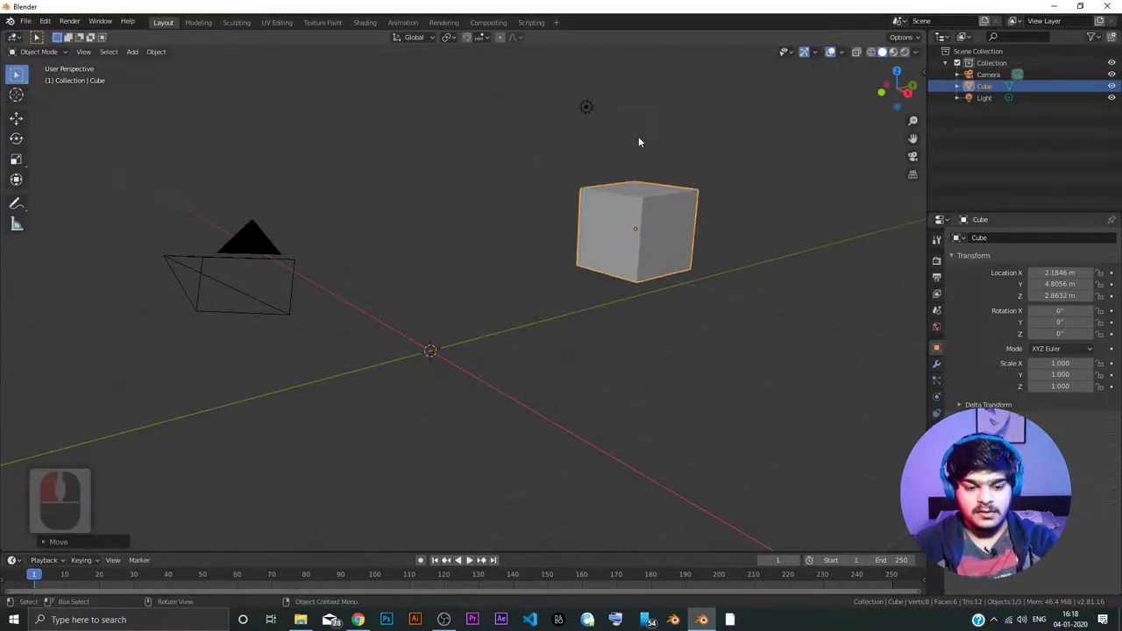
{"action": "key", "text": "g"}
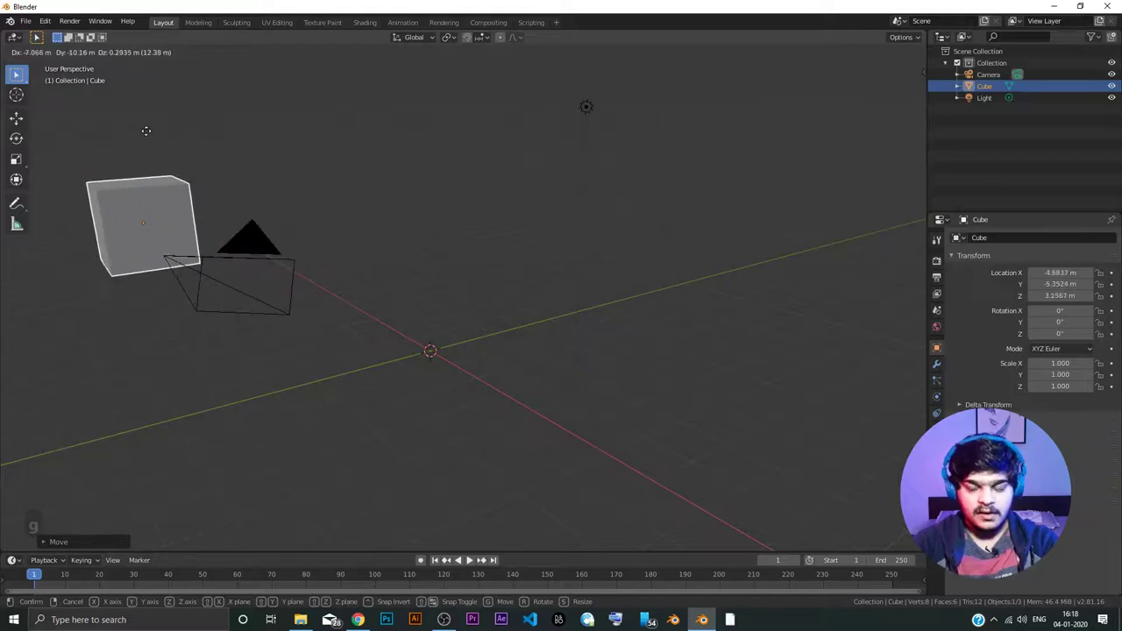
{"action": "left_click", "coordinate": [149, 134]}
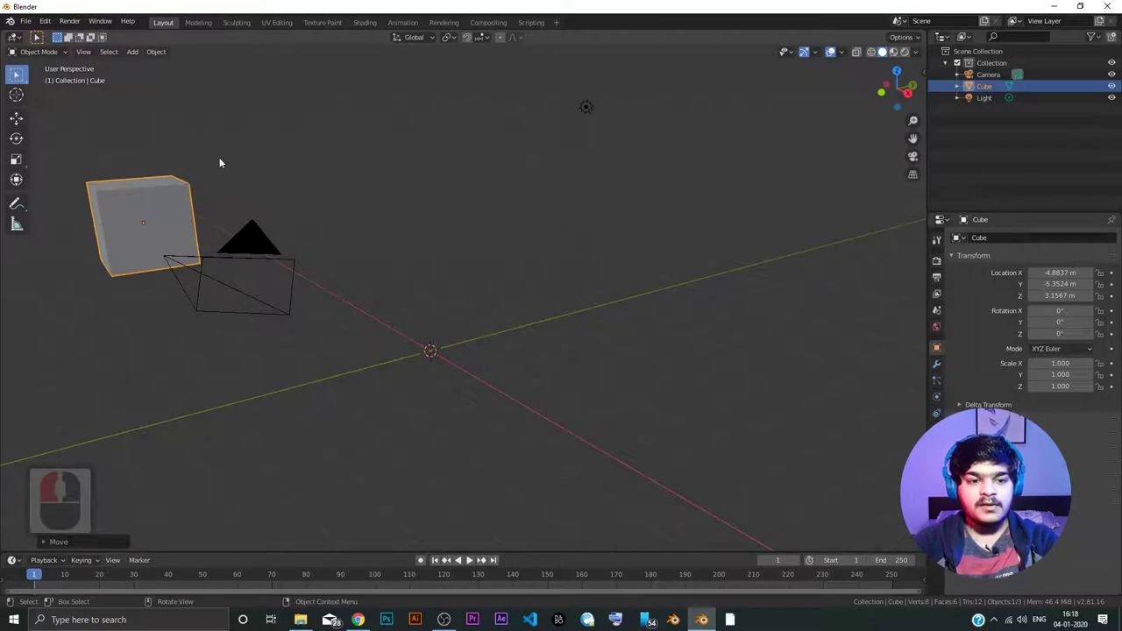
{"action": "key", "text": "g"}
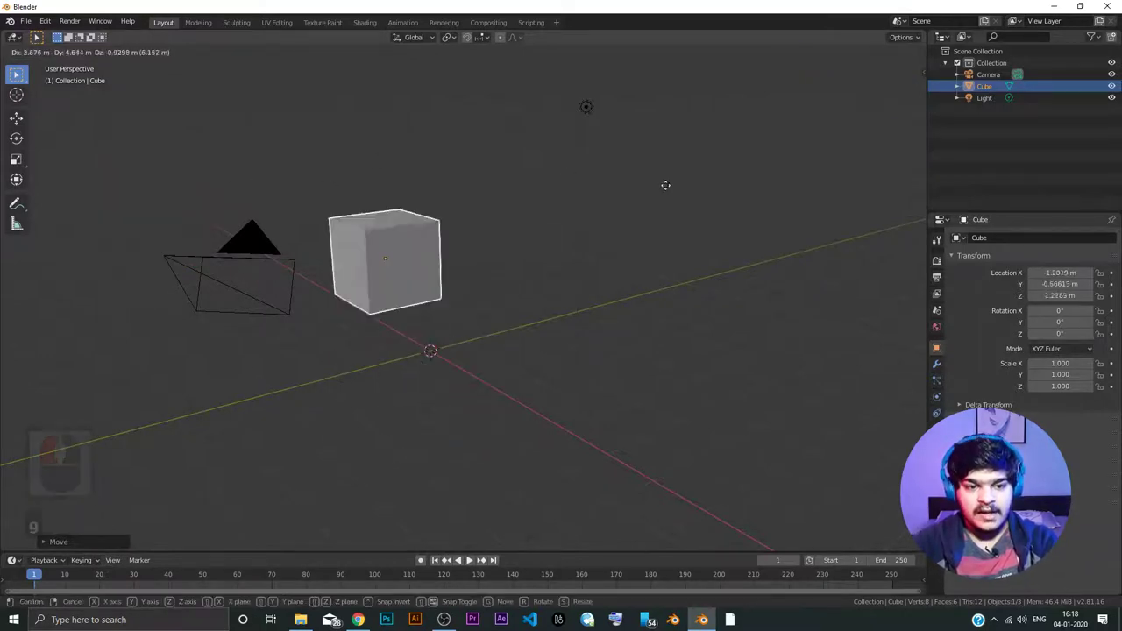
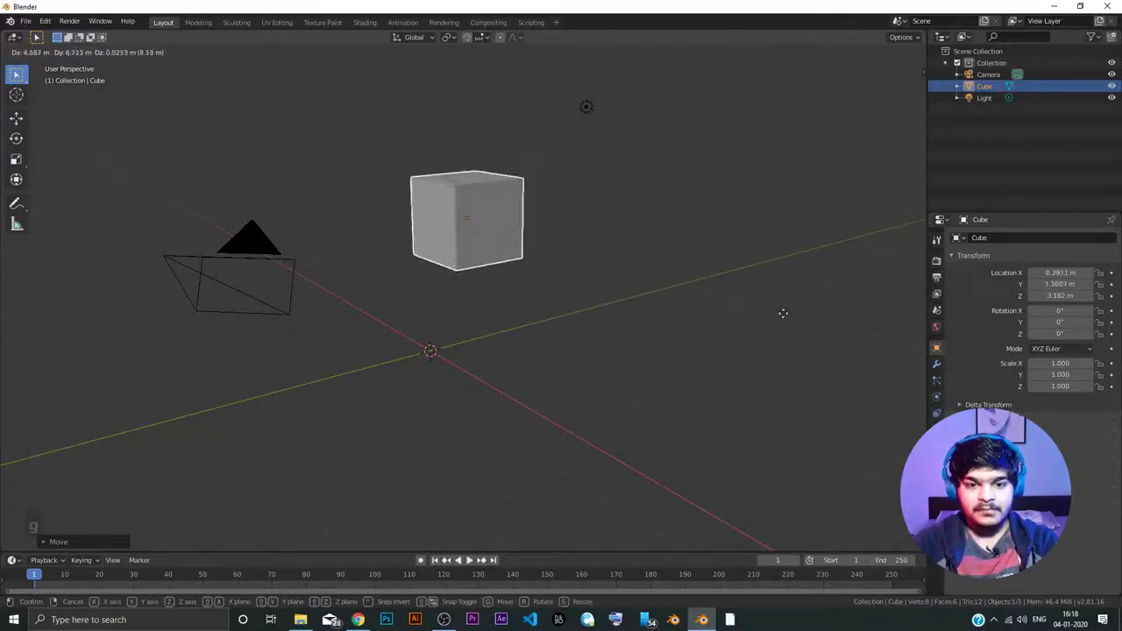
{"action": "left_click", "coordinate": [804, 245]}
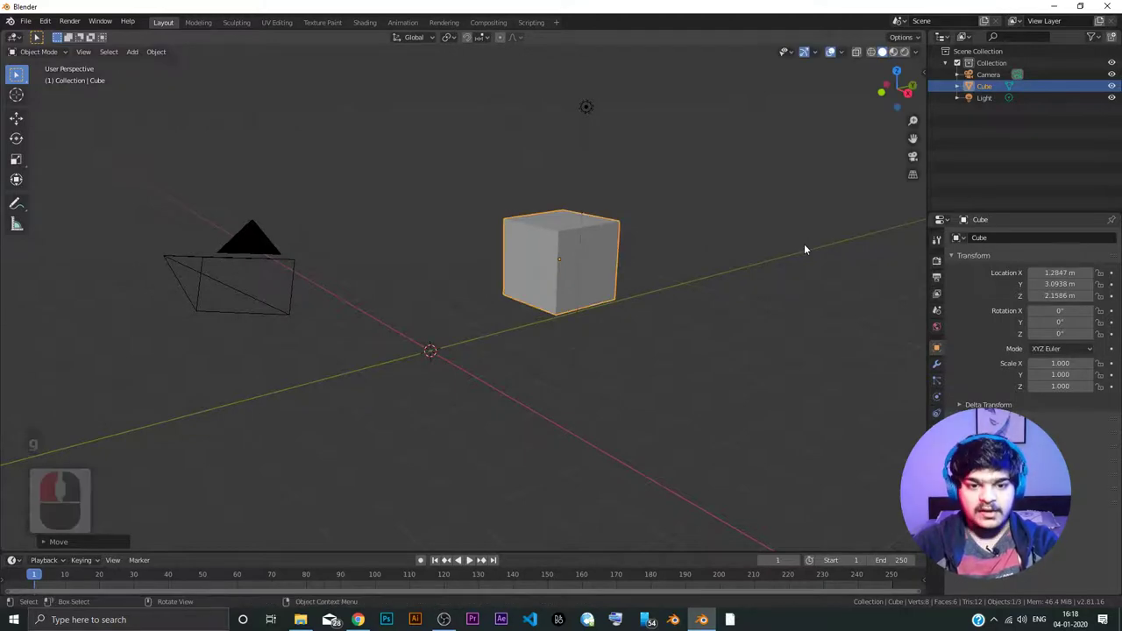
{"action": "left_click_drag", "start_coordinate": [574, 235], "coordinate": [507, 257]}
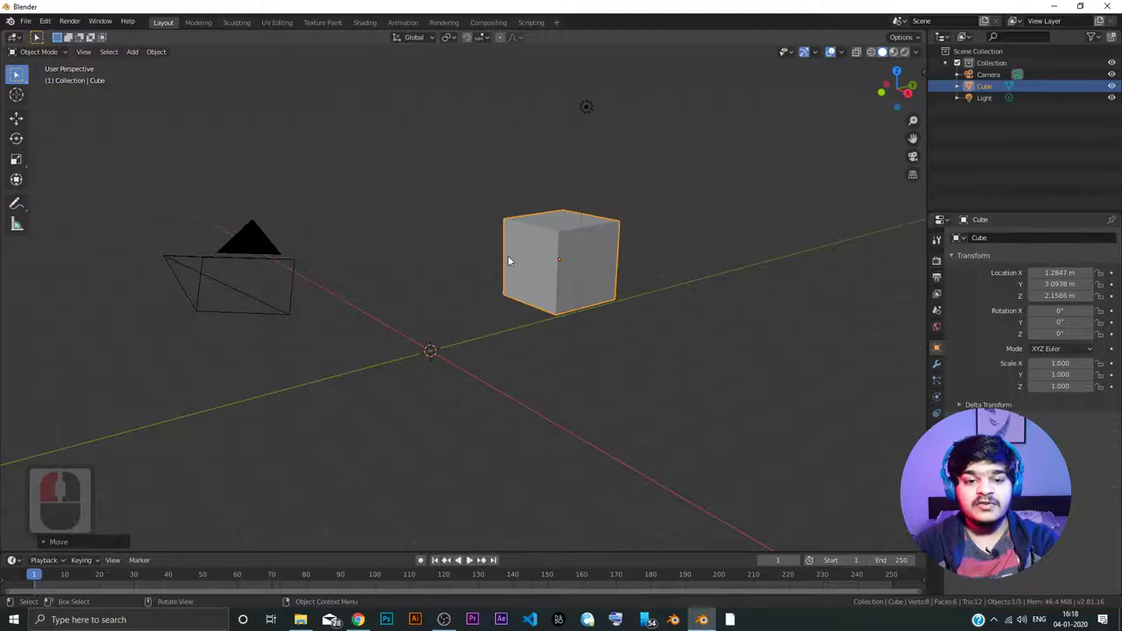
{"action": "key", "text": "g"}
{"action": "left_click_drag", "start_coordinate": [167, 219], "coordinate": [623, 256]}
{"action": "left_click", "coordinate": [622, 255]}
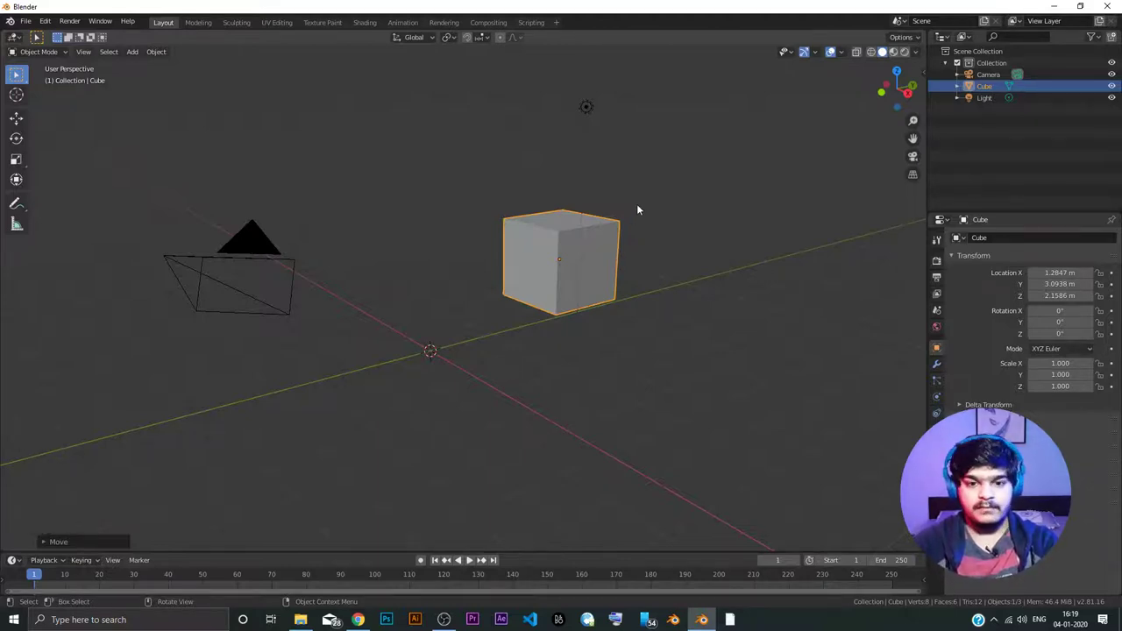
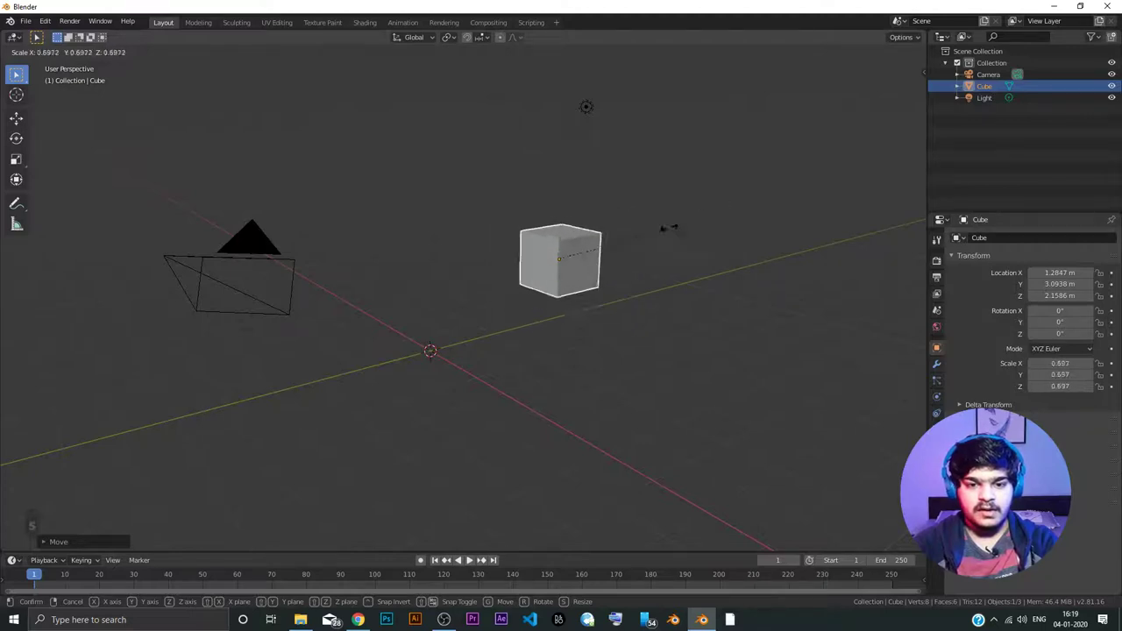
- Cancel the trial scaling so the cube keeps its original size
{"action": "right_click", "coordinate": [708, 217]}
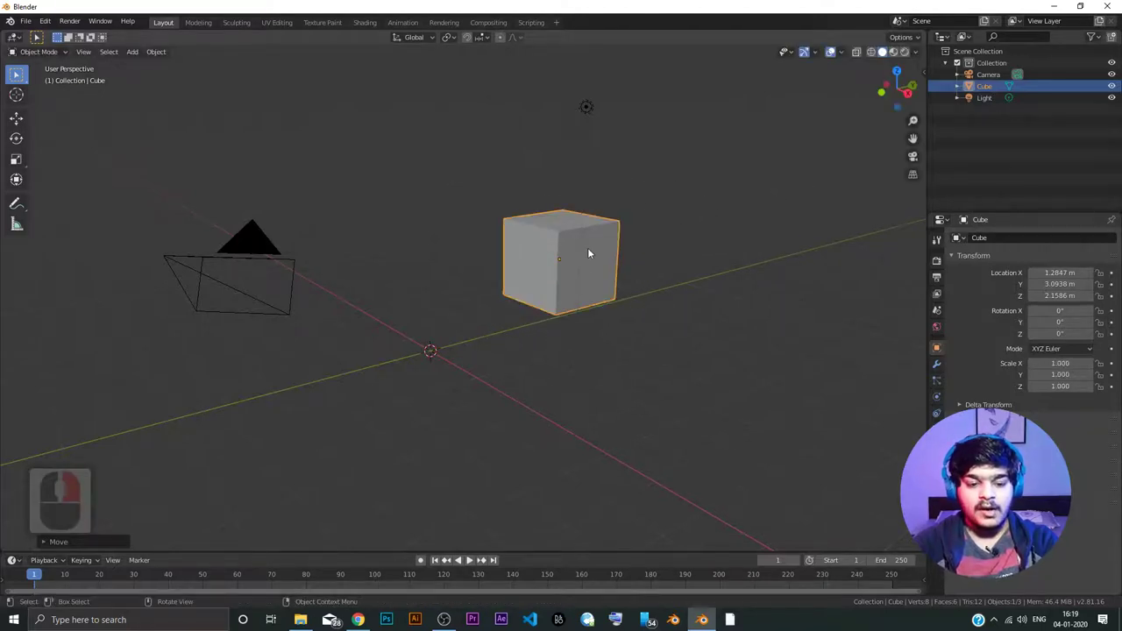
- Slide the cube with the Move tool constrained to the global X axis, toward X -11.47 m
{"action": "left_click", "coordinate": [20, 124]}
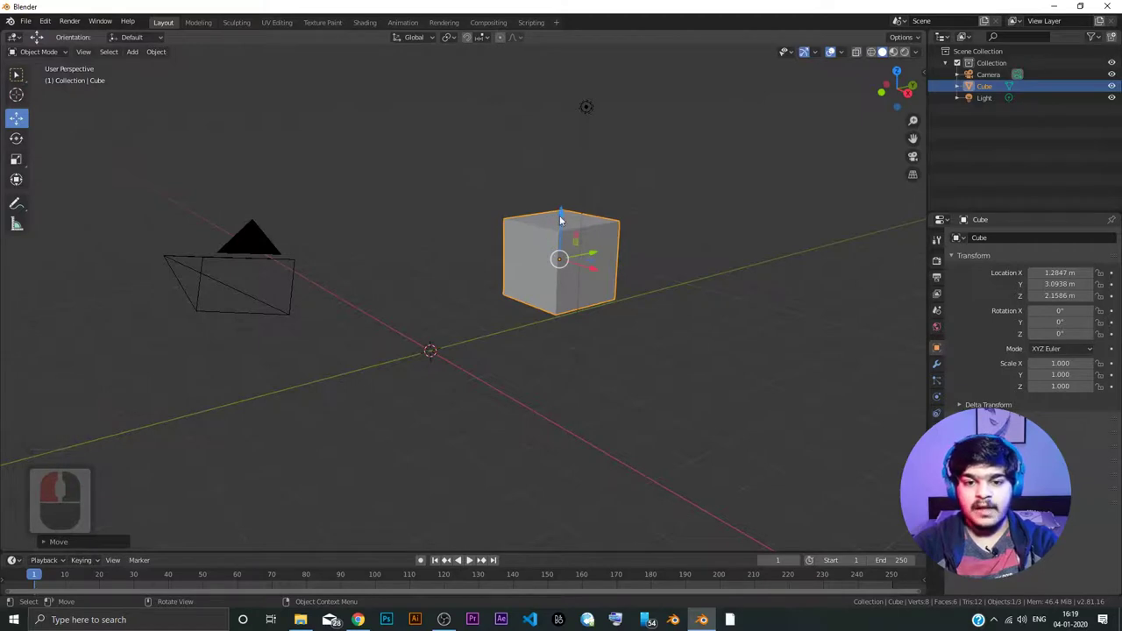
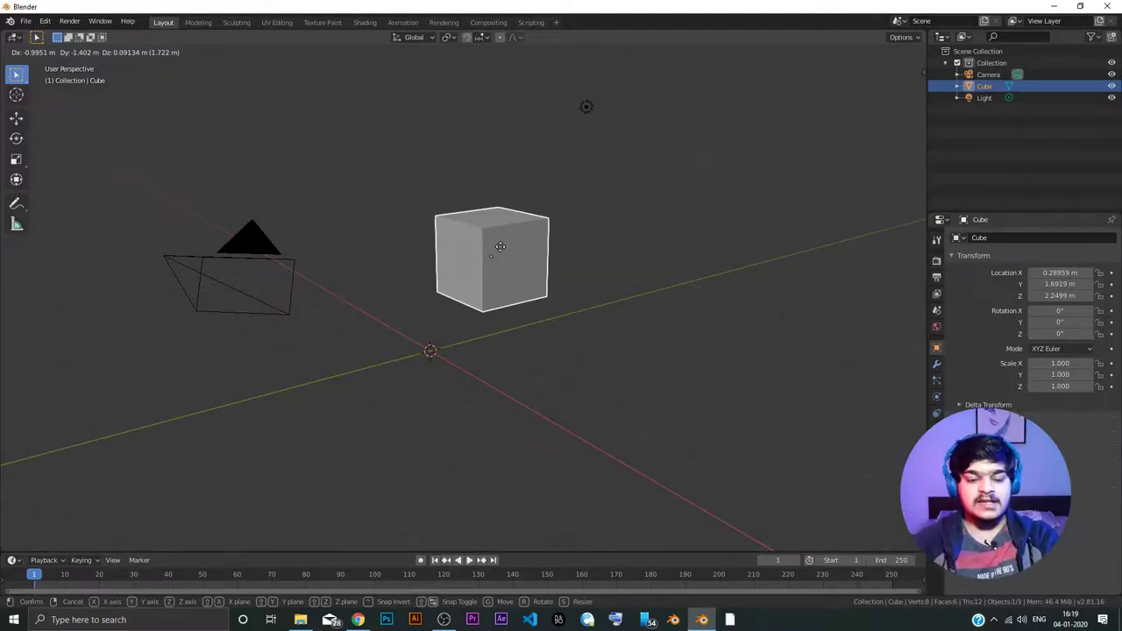
{"action": "key", "text": "x"}
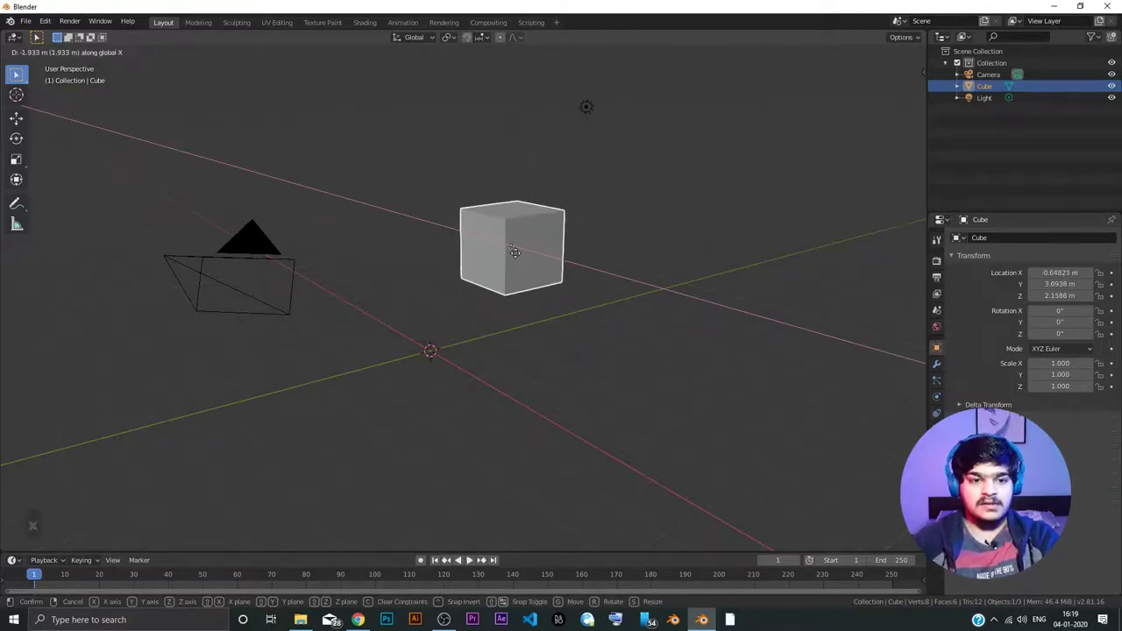
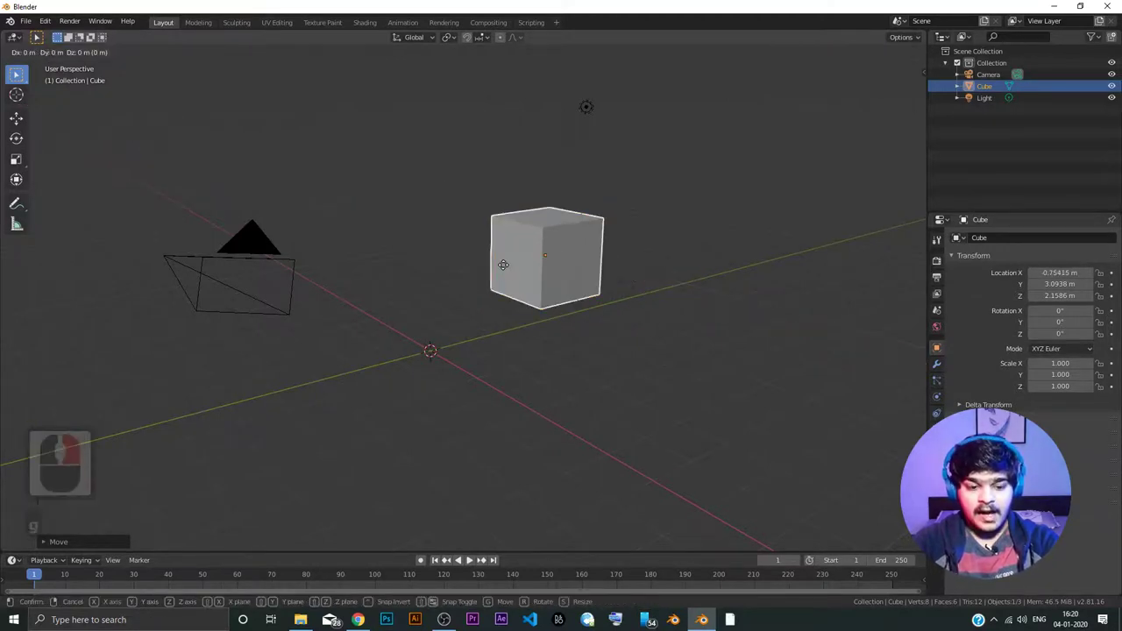
{"action": "key", "text": "x"}
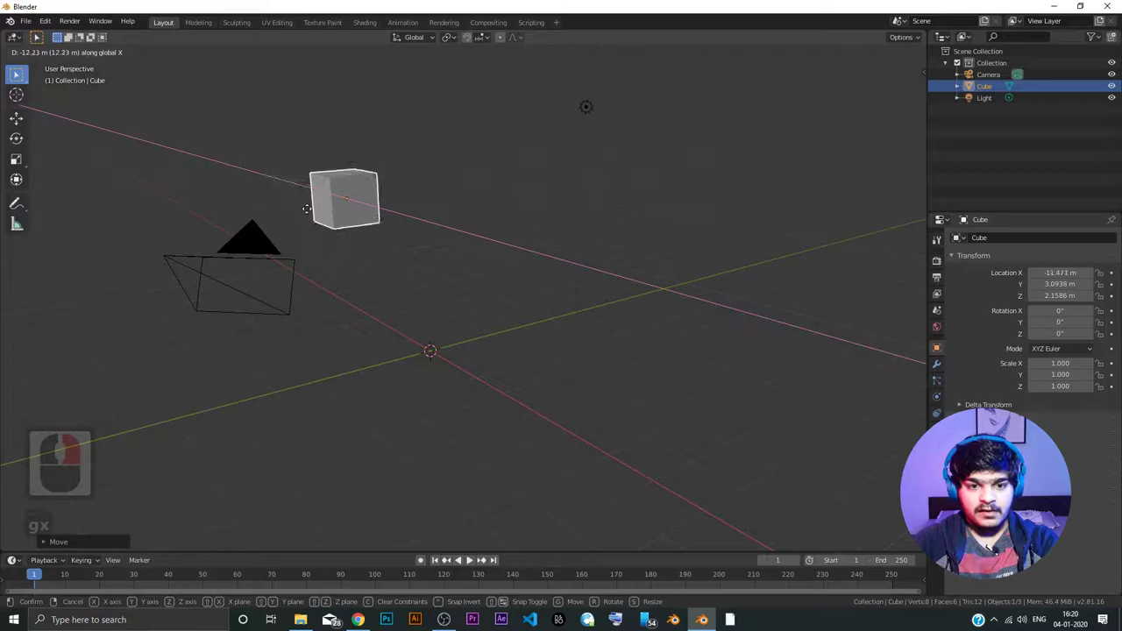
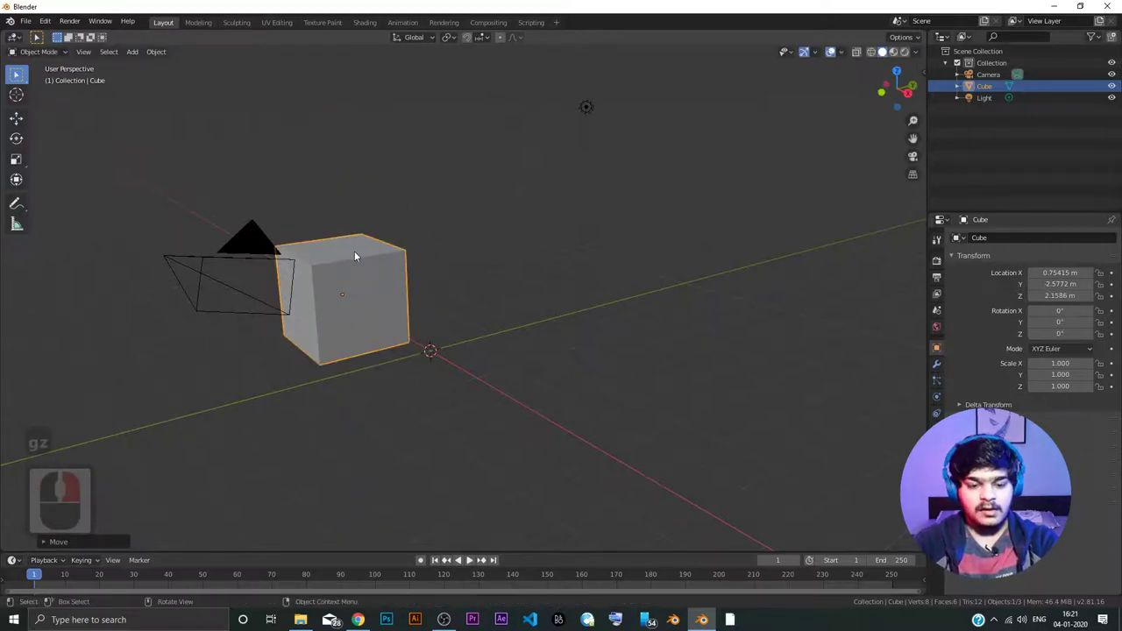
- Try a move, an X-axis rotation and axis-constrained scalings on the cube, cancelling the scaling
{"action": "key", "text": "g"}
{"action": "left_click", "coordinate": [457, 255]}
{"action": "key", "text": "r"}
{"action": "key", "text": "x"}
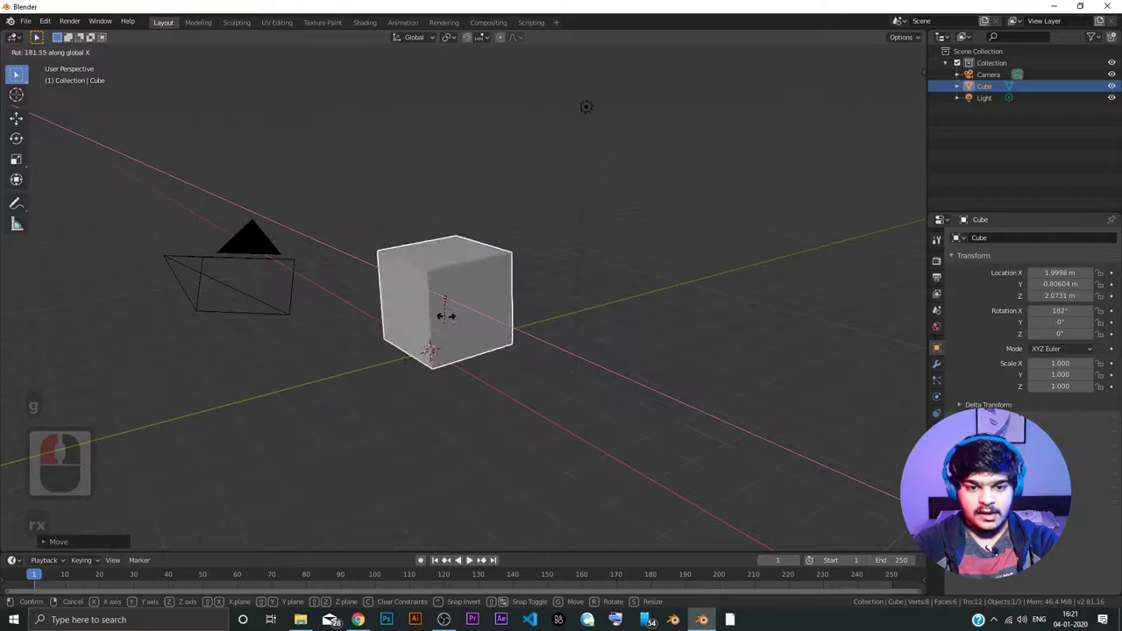
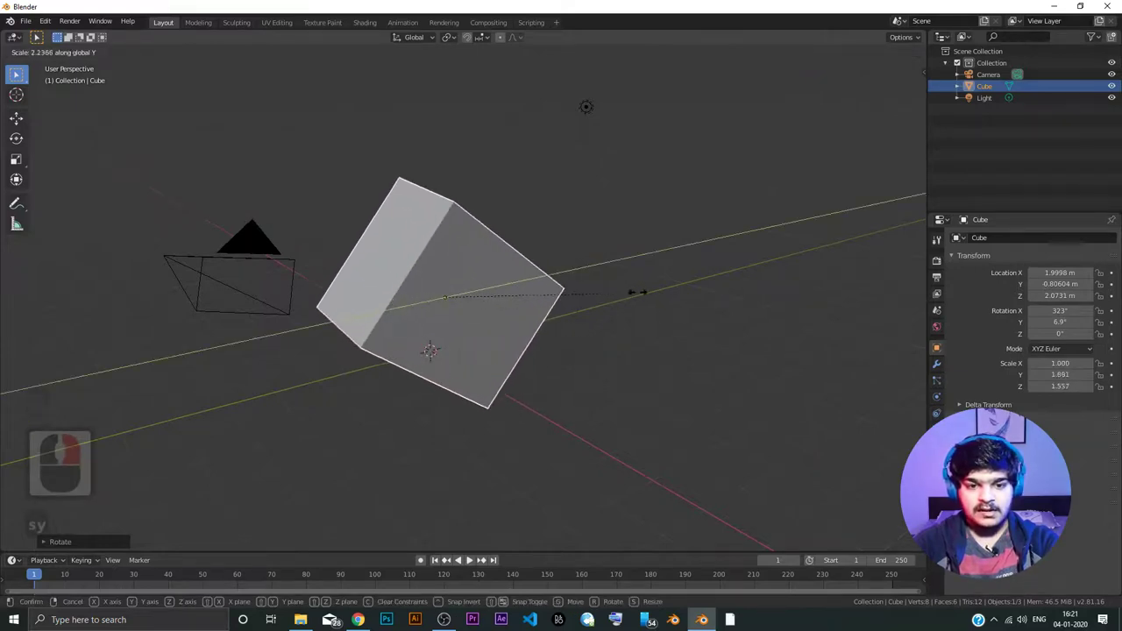
{"action": "right_click", "coordinate": [485, 291]}
{"action": "key", "text": "s"}
{"action": "key", "text": "s"}
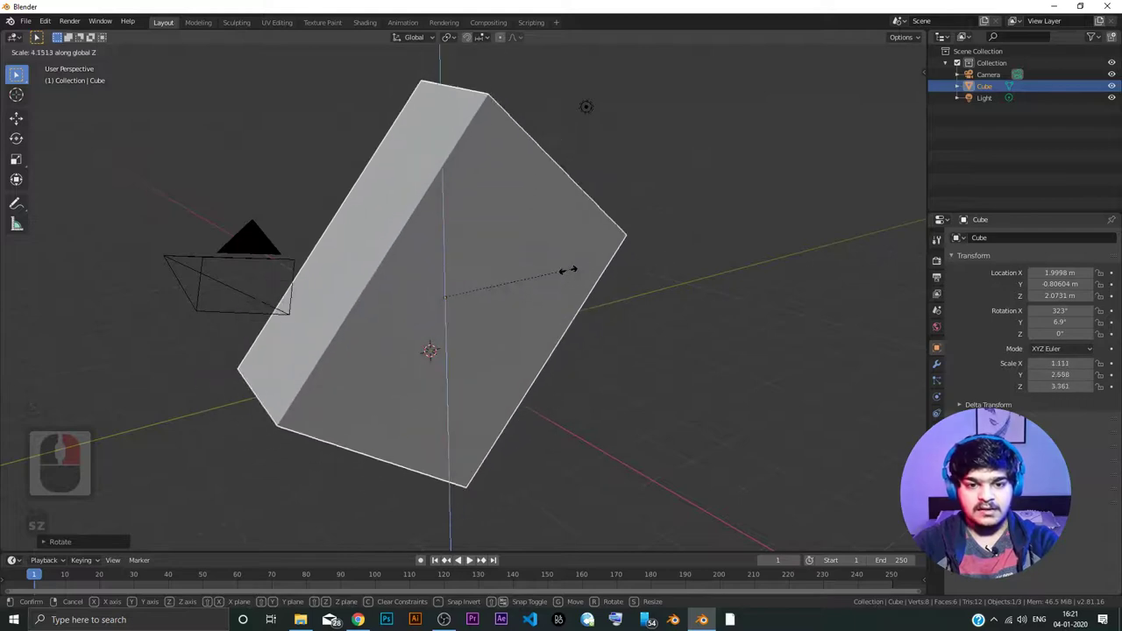
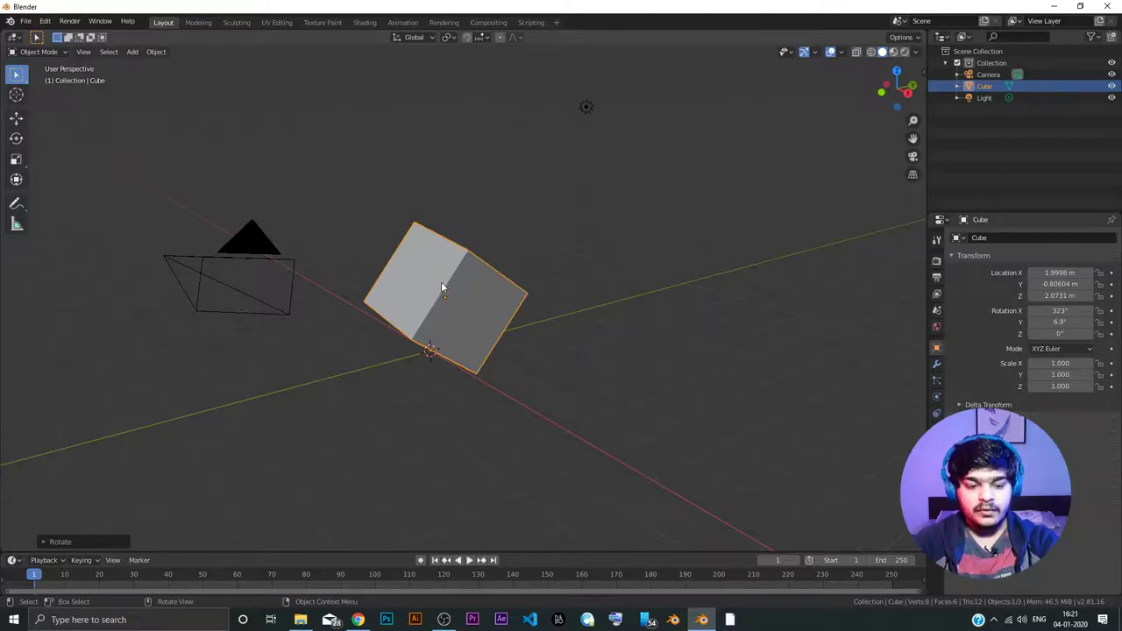
- Delete the transformed cube and add a fresh default cube at the origin
{"action": "left_click", "coordinate": [443, 283]}
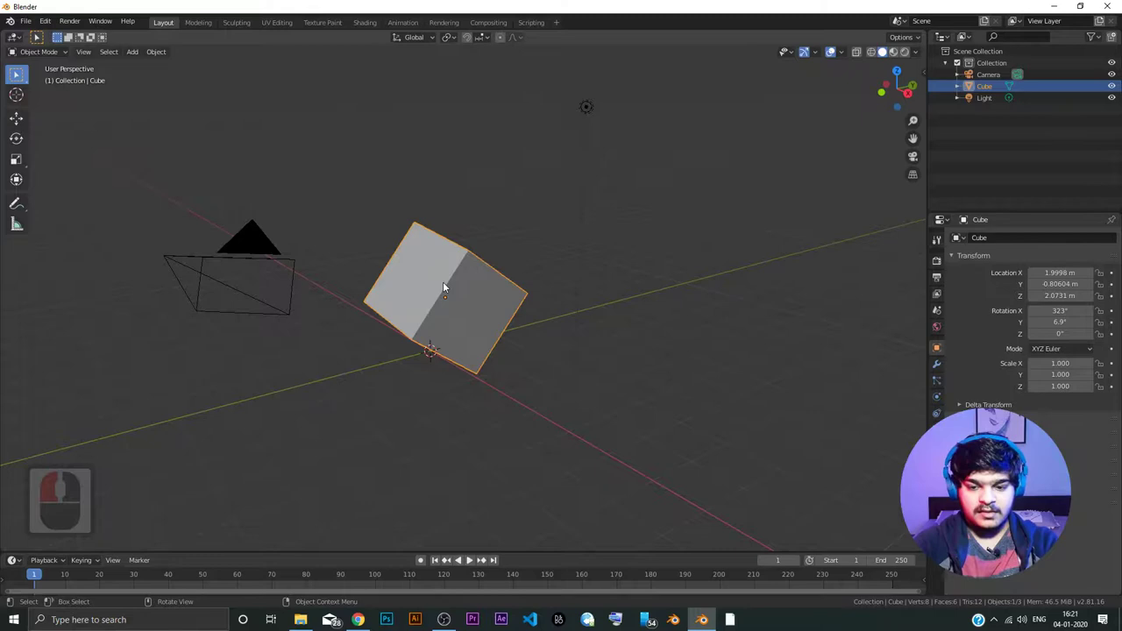
{"action": "key", "text": "Delete"}
{"action": "key", "text": "a"}
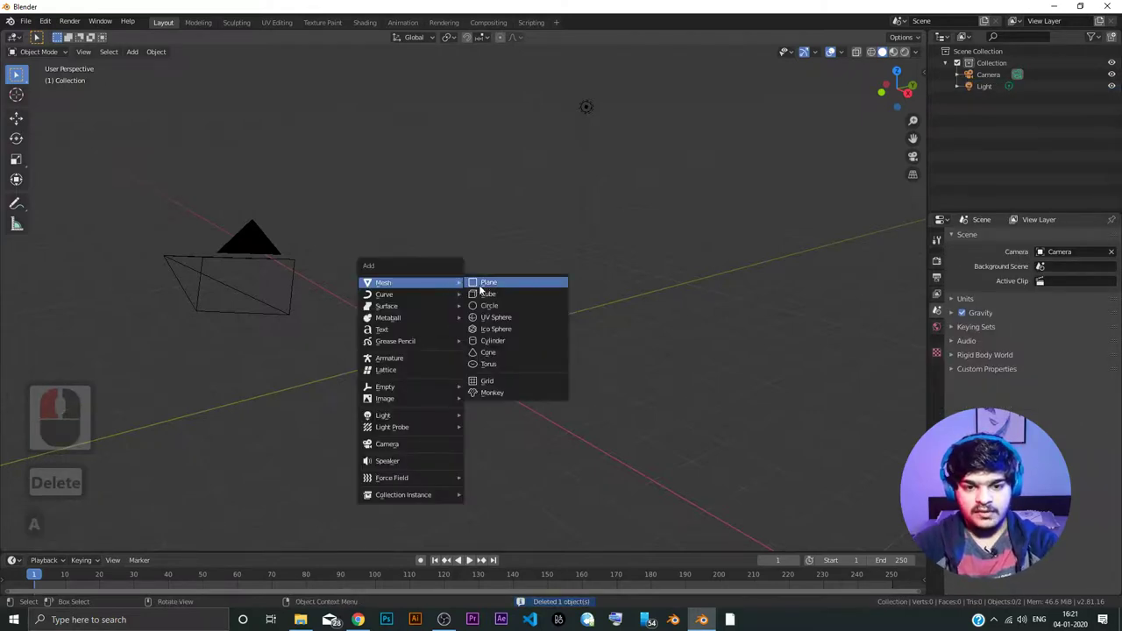
{"action": "left_click", "coordinate": [499, 299]}
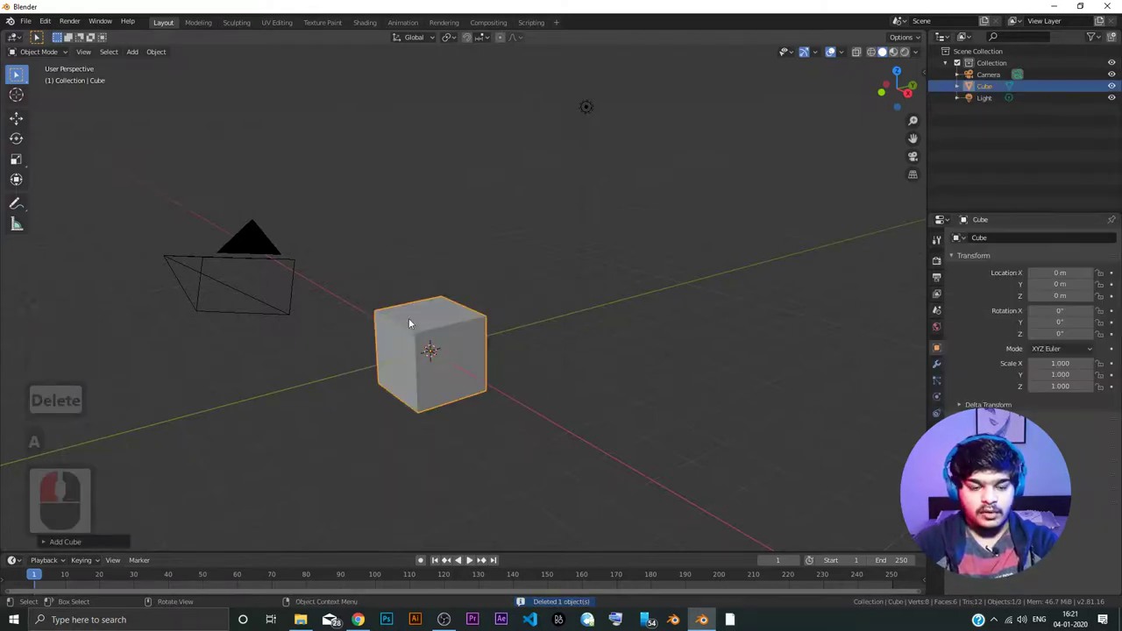
- Grab the cube with X locked and place it raised at about Y 1.542 m, Z 3.370 m
{"action": "key", "text": "g"}
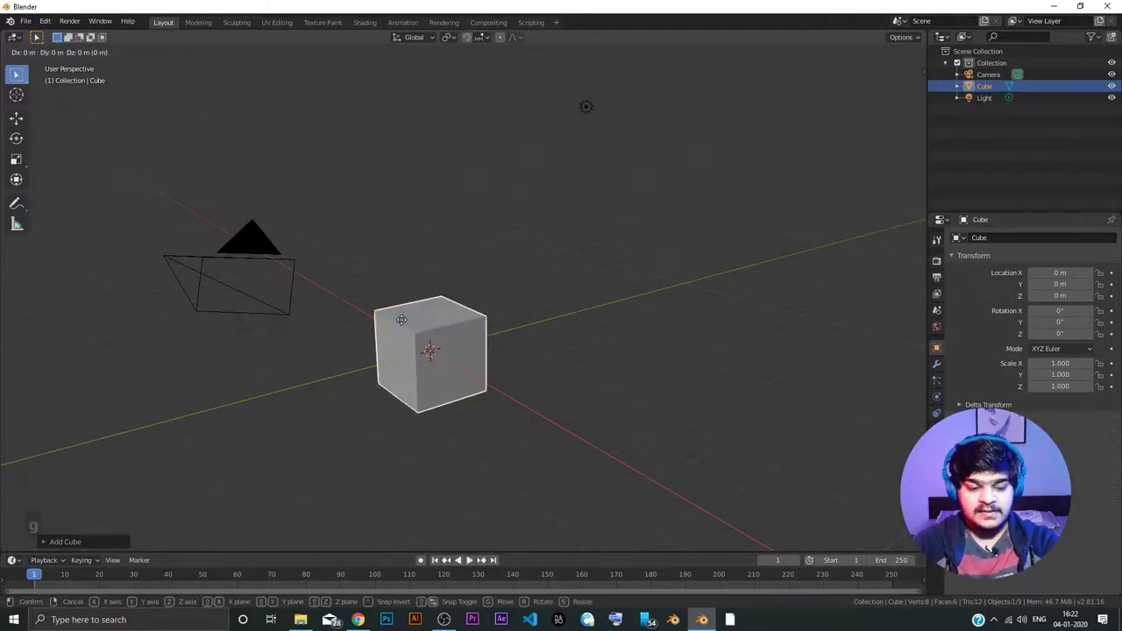
{"action": "key", "text": "x"}
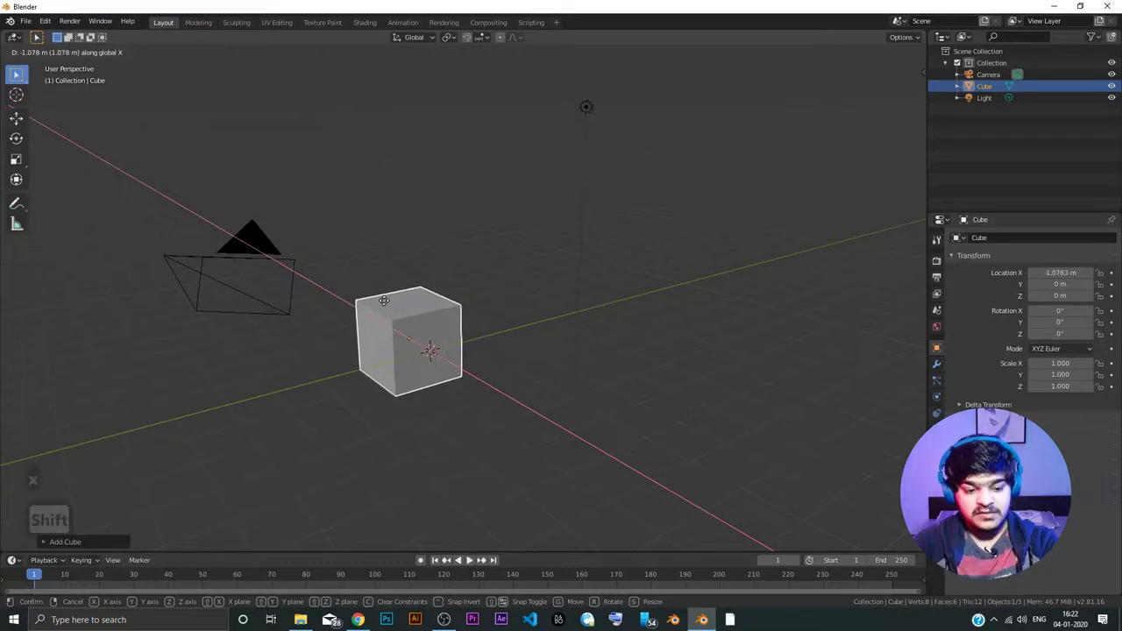
{"action": "key", "text": "x"}
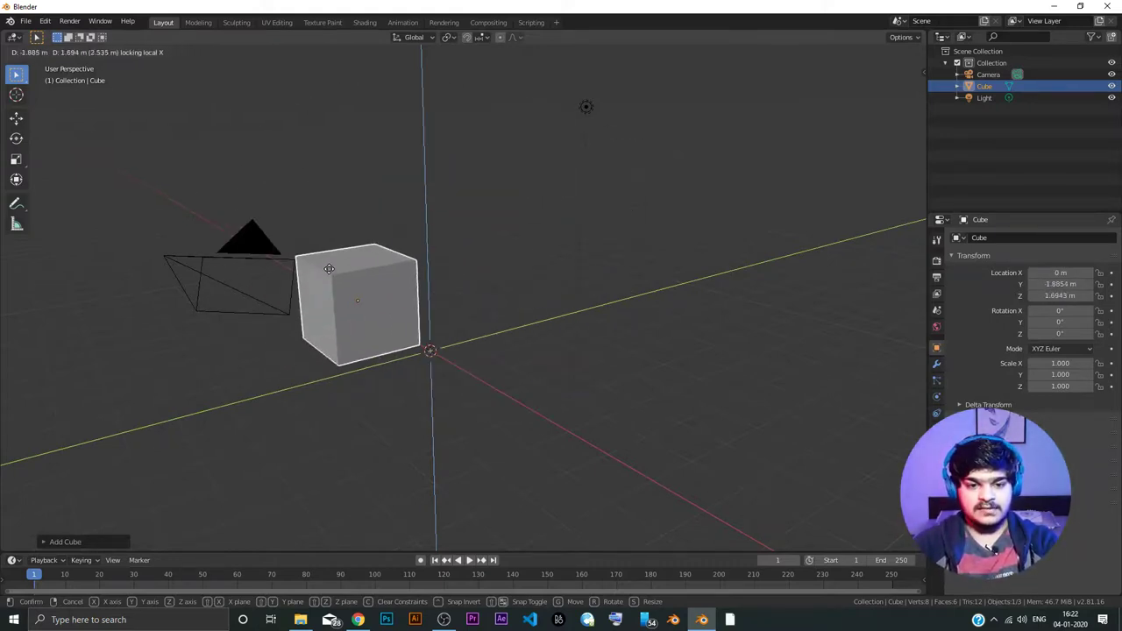
{"action": "key", "text": "x"}
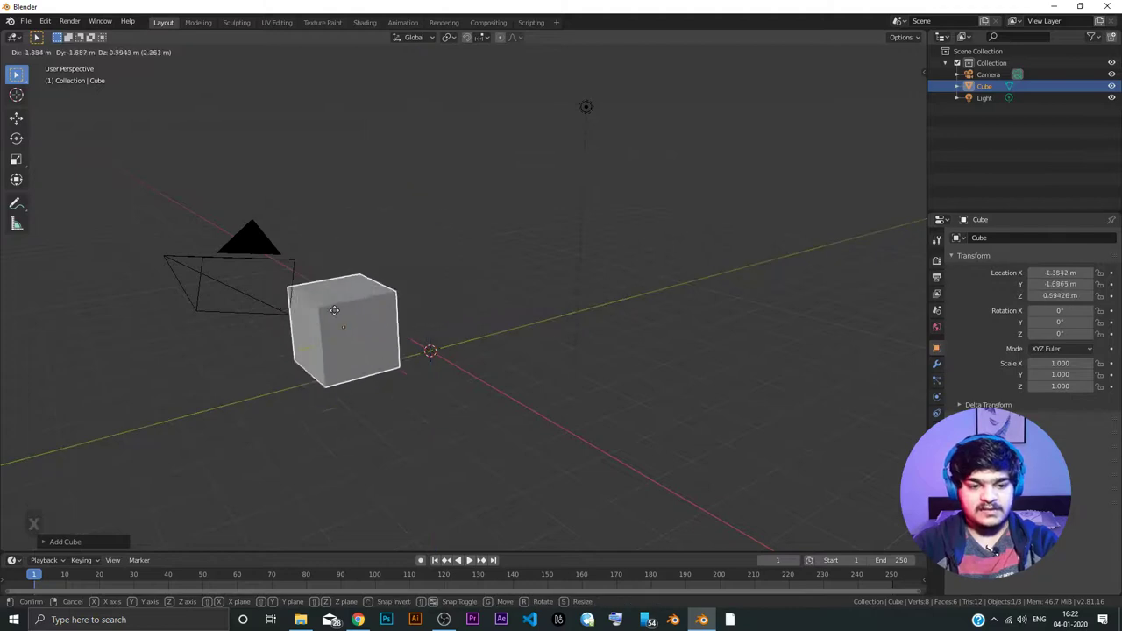
{"action": "key", "text": "x"}
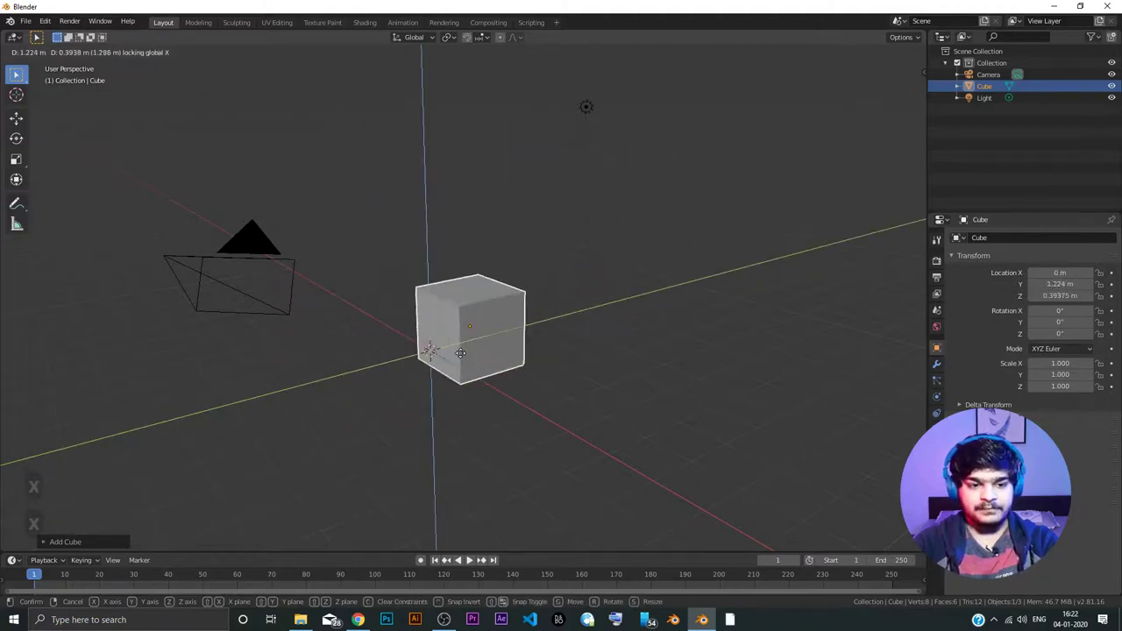
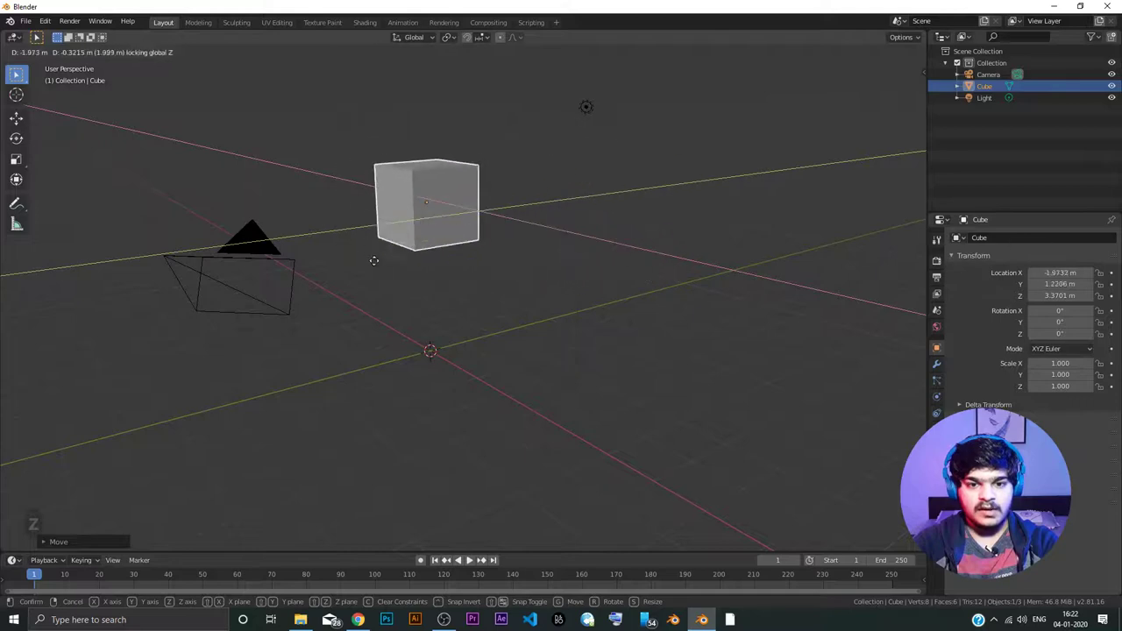
{"action": "left_click_drag", "start_coordinate": [524, 297], "coordinate": [526, 284]}
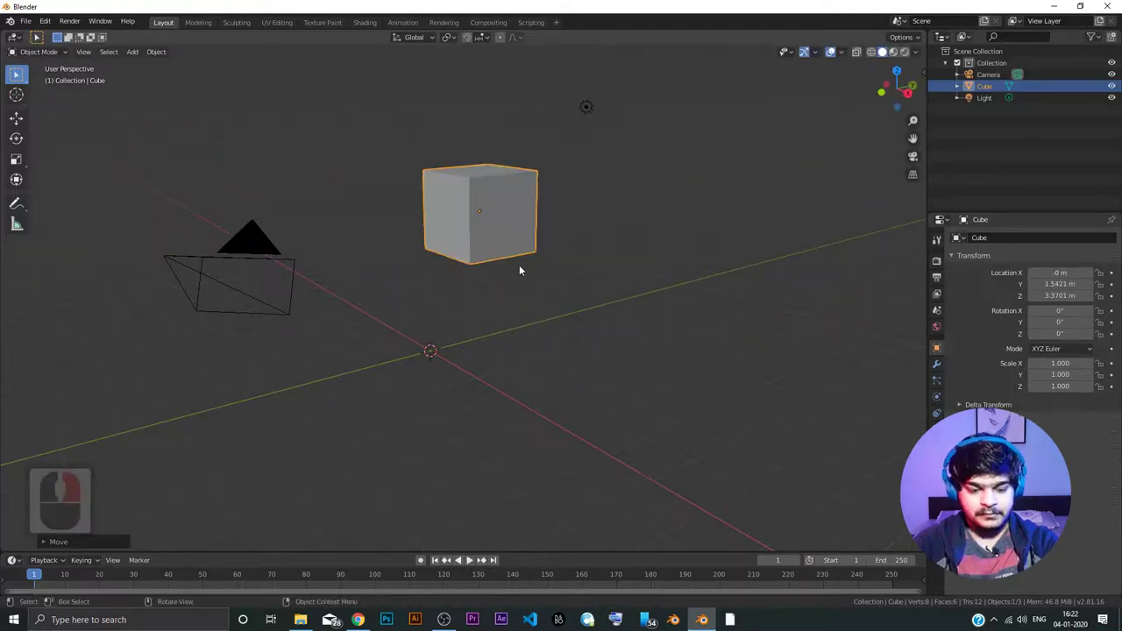
- Start an X-axis rotation of the cube, then cancel it
{"action": "key", "text": "r"}
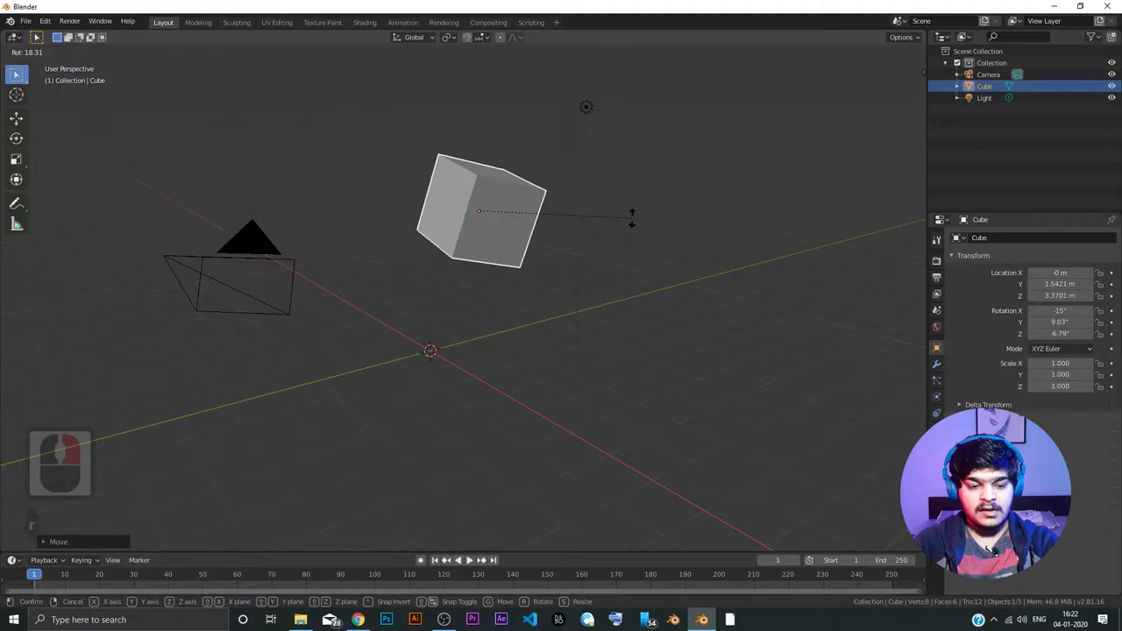
{"action": "key", "text": "x"}
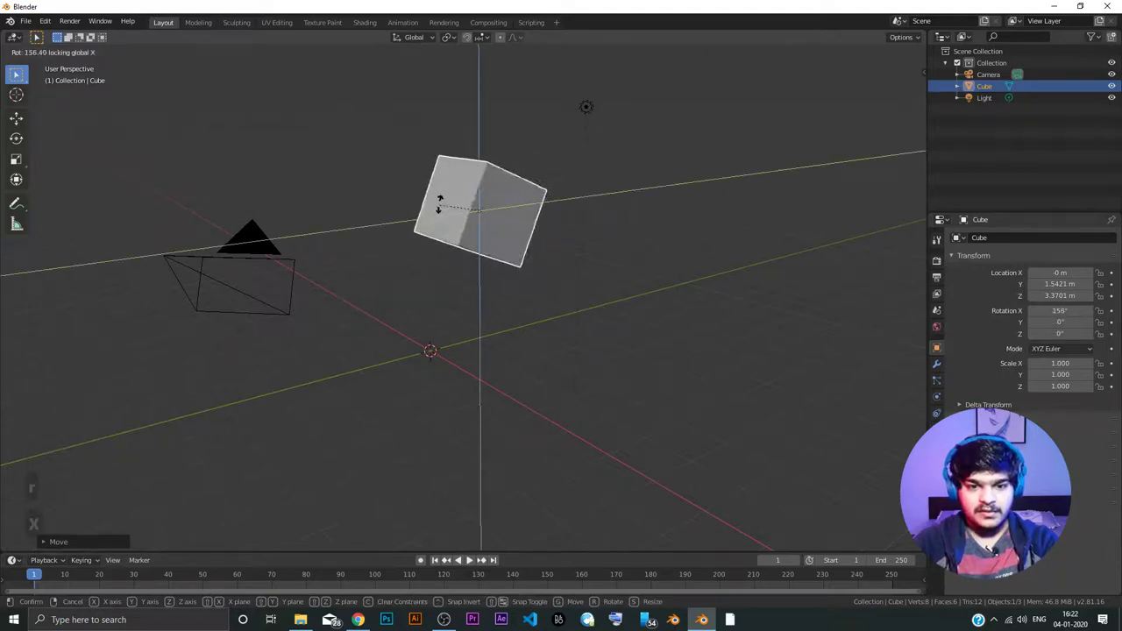
{"action": "right_click", "coordinate": [507, 222]}
- Rotate the cube about the global Y axis to roughly 11.4°
{"action": "key", "text": "r"}
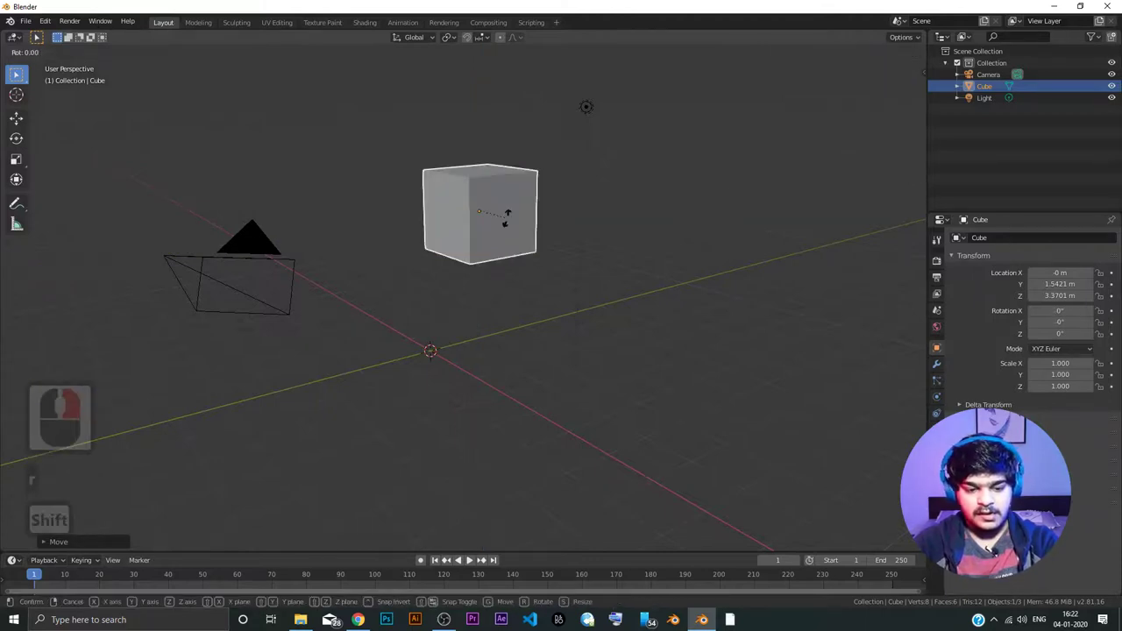
{"action": "key", "text": "y"}
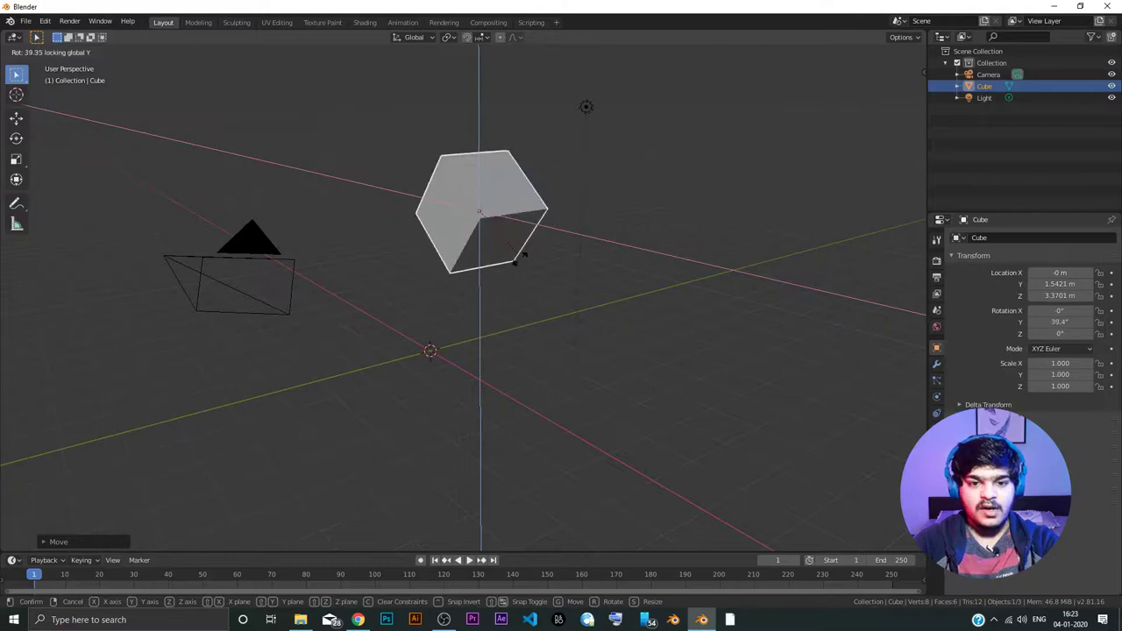
{"action": "left_click", "coordinate": [505, 221]}
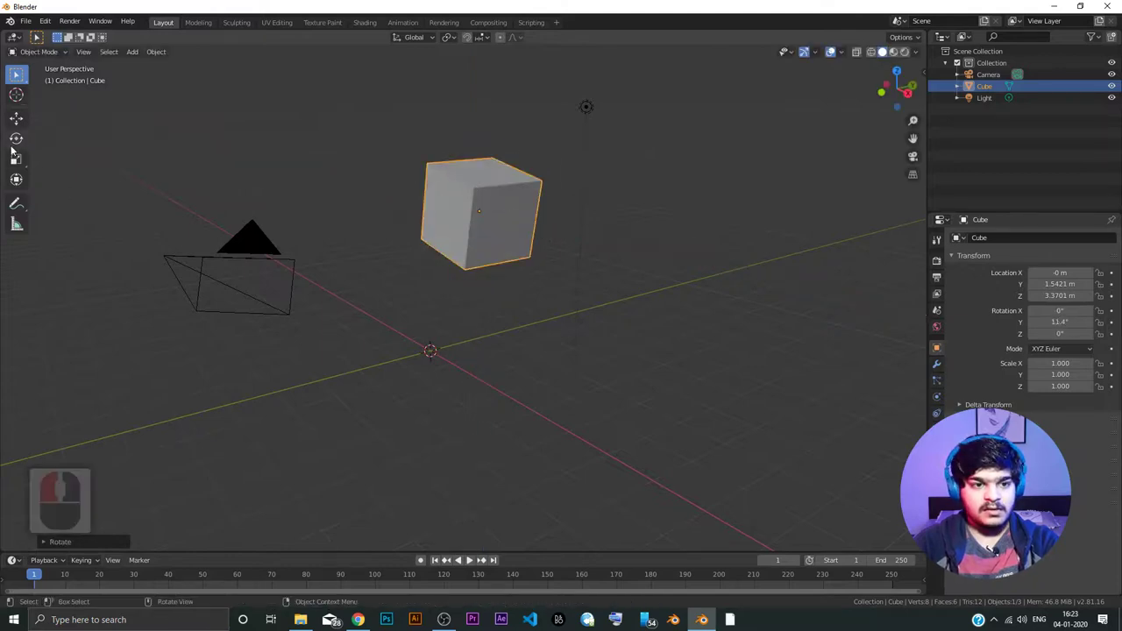
{"action": "left_click", "coordinate": [15, 146]}
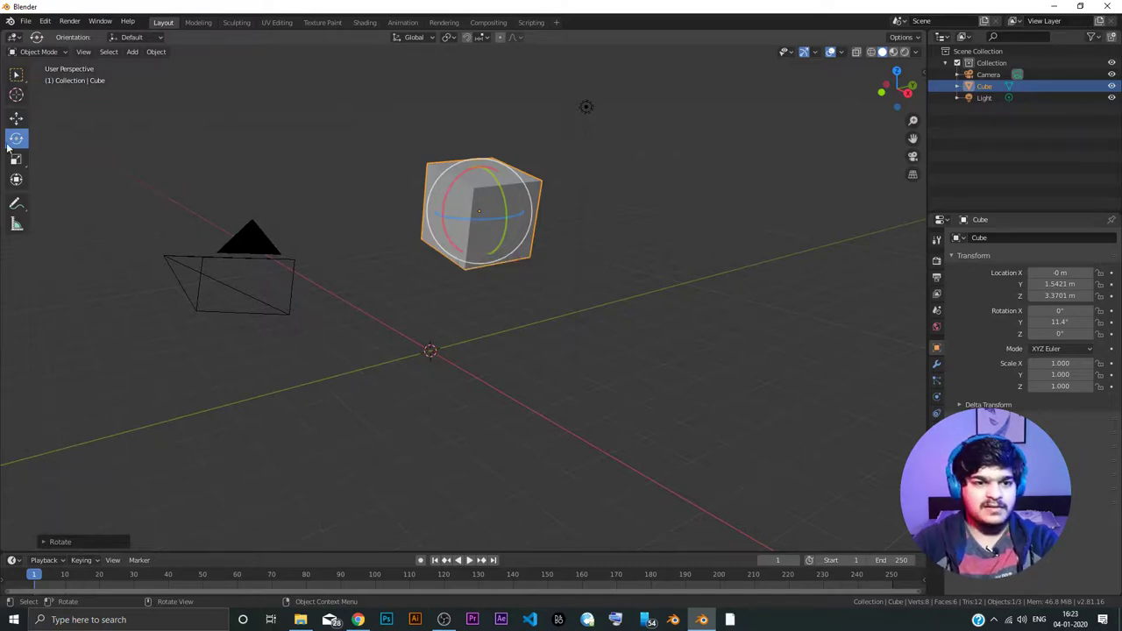
- Scale the cube on Y and Z with X fixed, to about 1.021, 1.452, 1.437
{"action": "left_click", "coordinate": [19, 124]}
{"action": "left_click", "coordinate": [25, 75]}
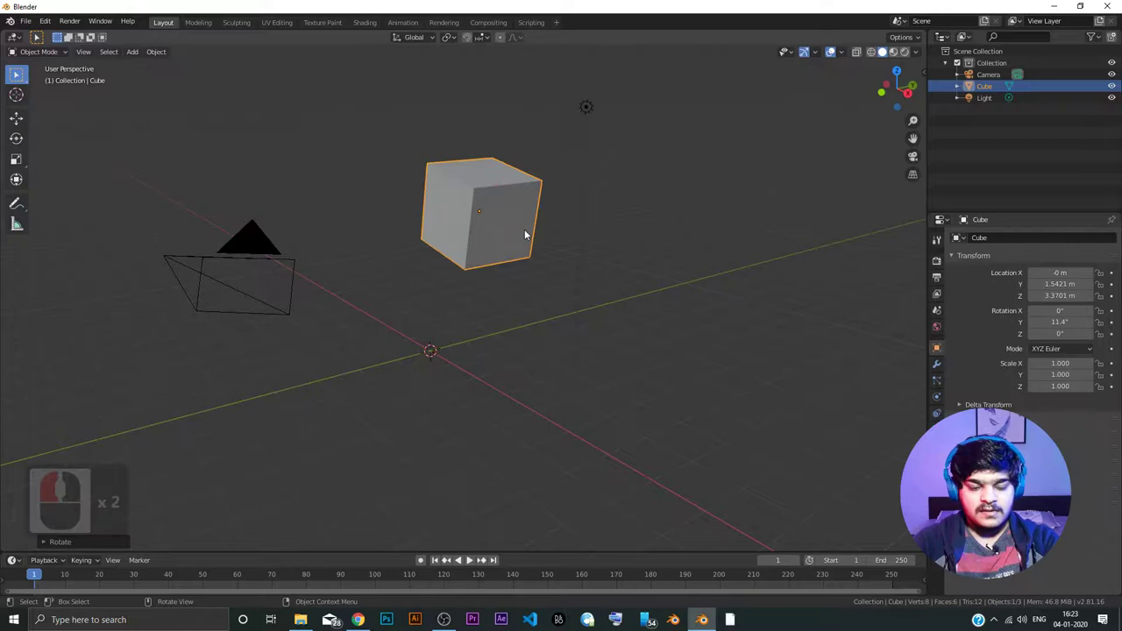
{"action": "key", "text": "s"}
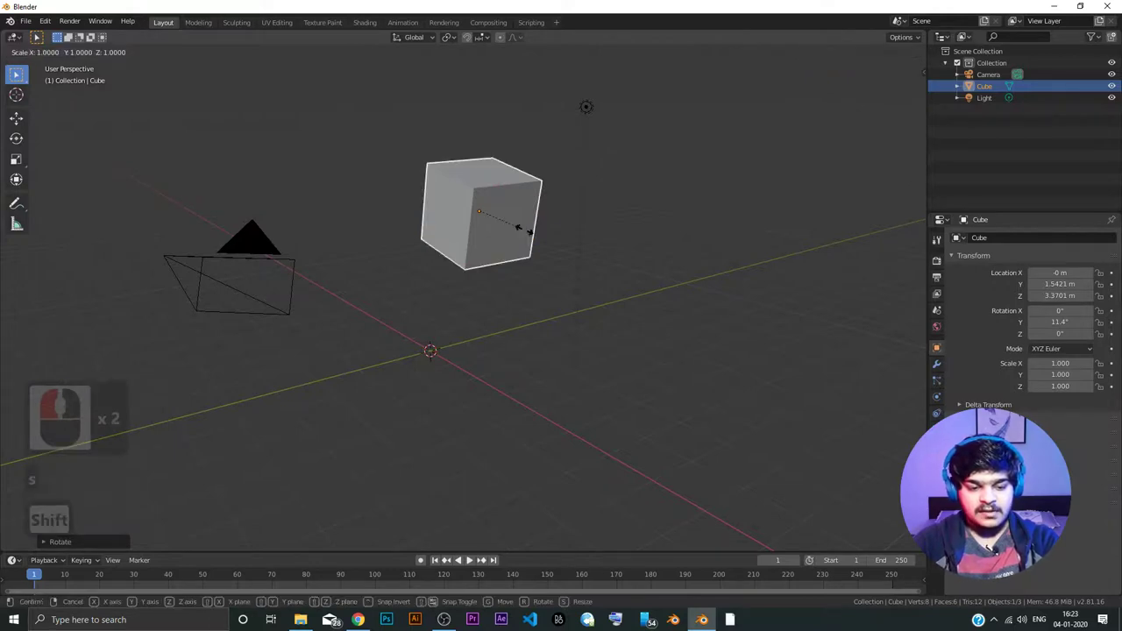
{"action": "key", "text": "x"}
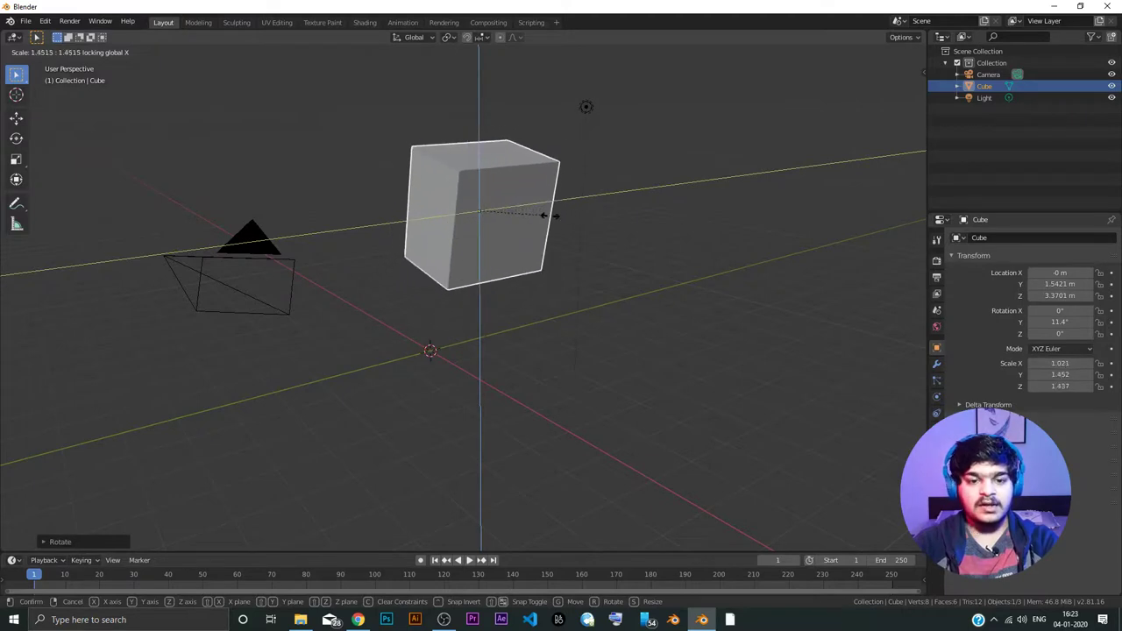
{"action": "left_click", "coordinate": [550, 217]}
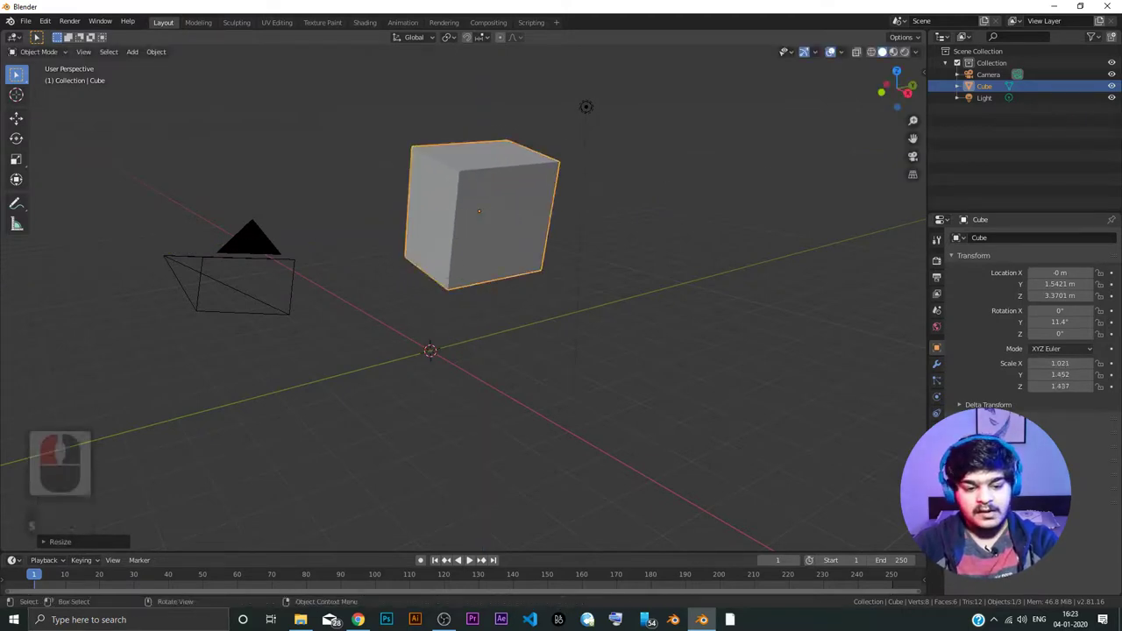